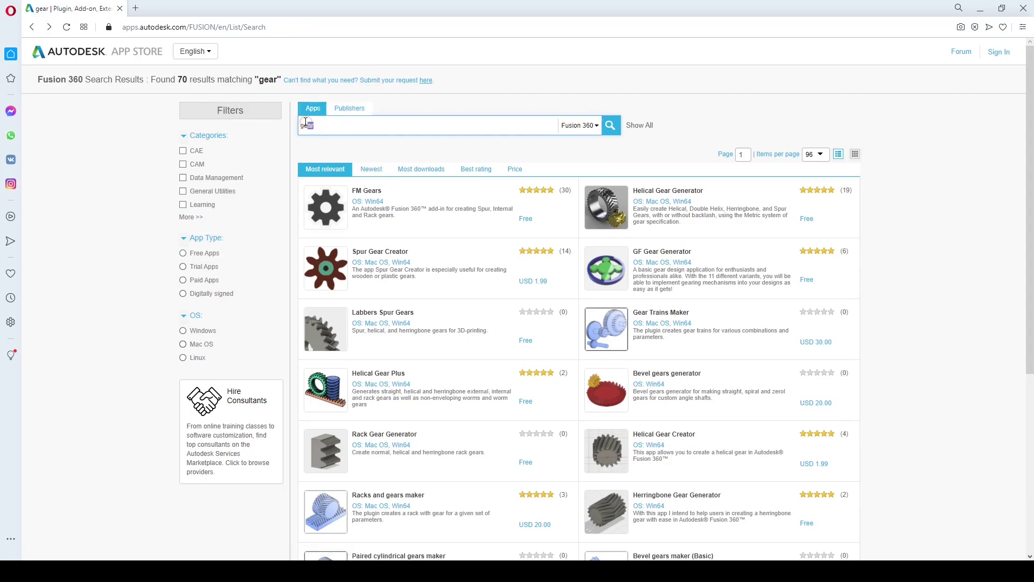
# Step: Rerun the 'gear' search for Fusion 360 and scroll through the results
pyautogui.click(291, 125)
pyautogui.click(332, 136)
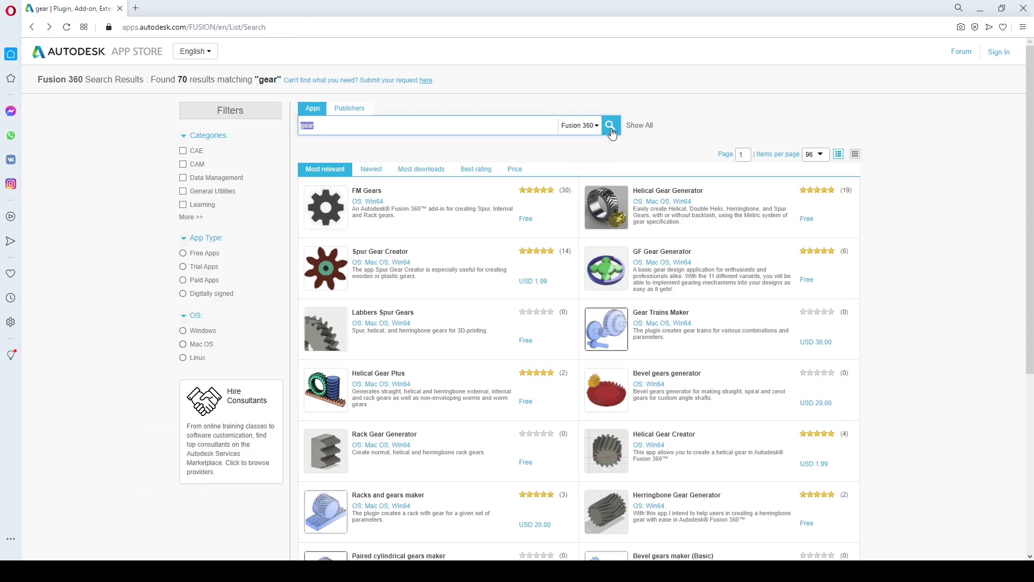
pyautogui.moveTo(828, 159); pyautogui.dragTo(823, 203)
pyautogui.click(820, 203)
pyautogui.middleClick(660, 278)
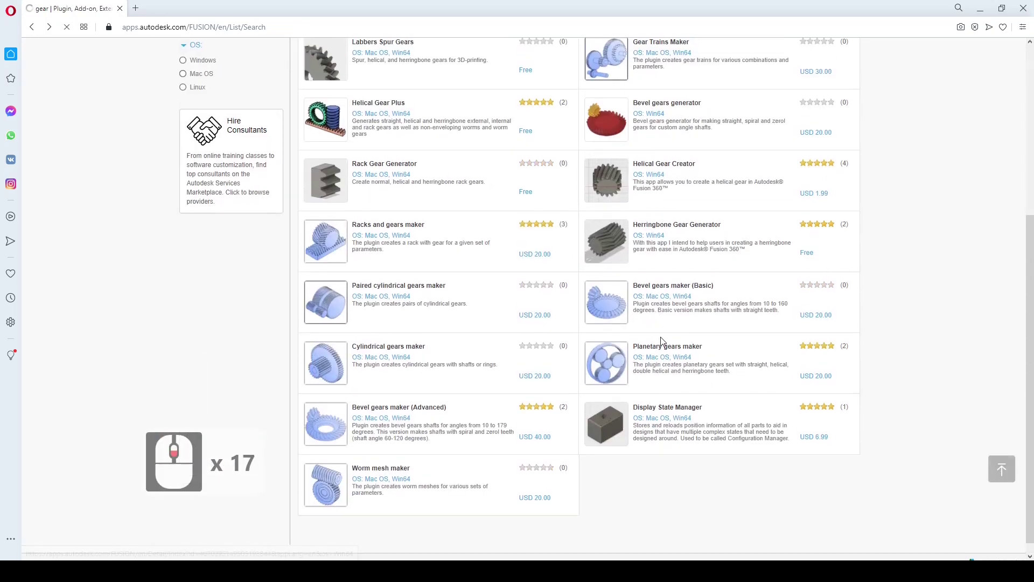
pyautogui.scroll(-3)
pyautogui.scroll(-3)
pyautogui.scroll(3)
# Step: Locate the FM Gears listing in the results and open its detail page
pyautogui.moveTo(828, 156); pyautogui.dragTo(816, 175)
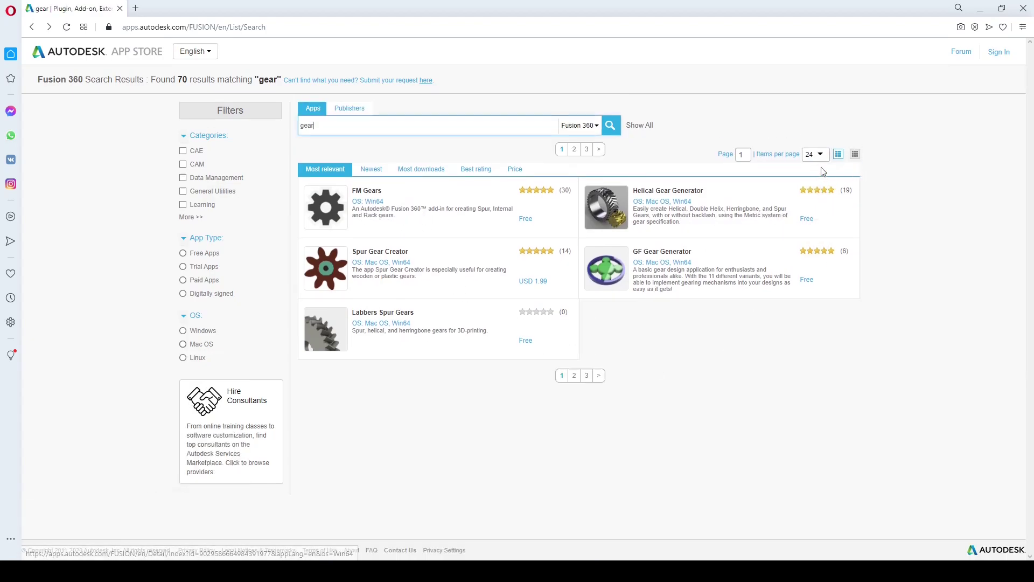
pyautogui.click(831, 158)
pyautogui.click(827, 201)
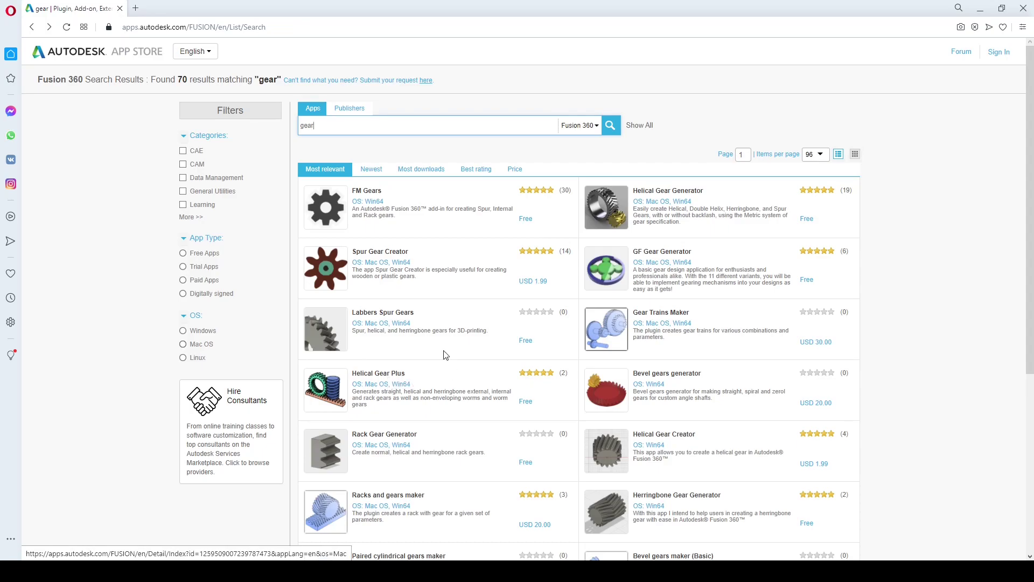
pyautogui.click(331, 212)
# Step: Read down the FM Gears page through its description, version 1.0.0 notes and screenshot
pyautogui.click(360, 195)
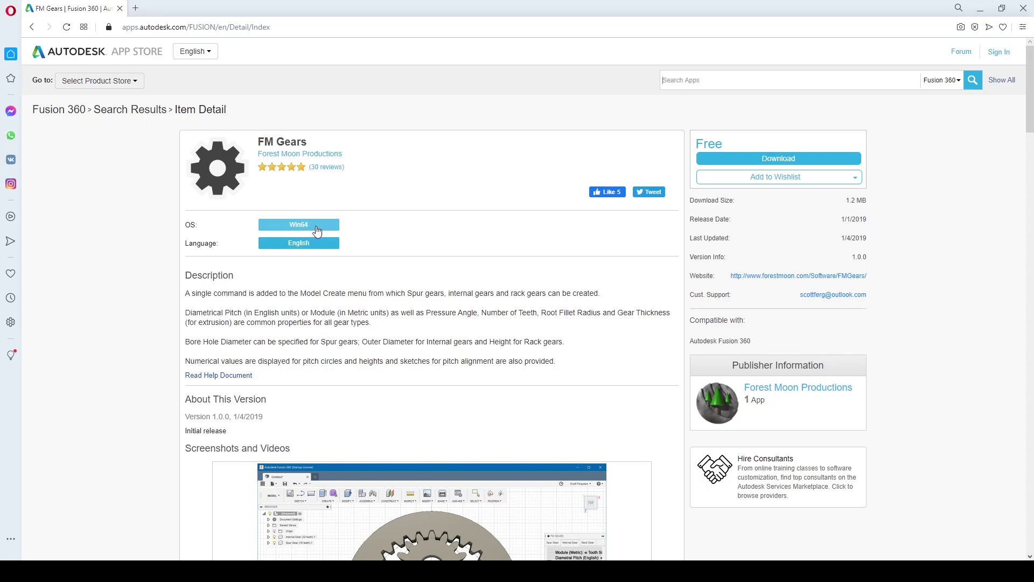
pyautogui.scroll(-3)
pyautogui.moveTo(506, 273); pyautogui.dragTo(461, 167)
pyautogui.scroll(-3)
pyautogui.scroll(-3)
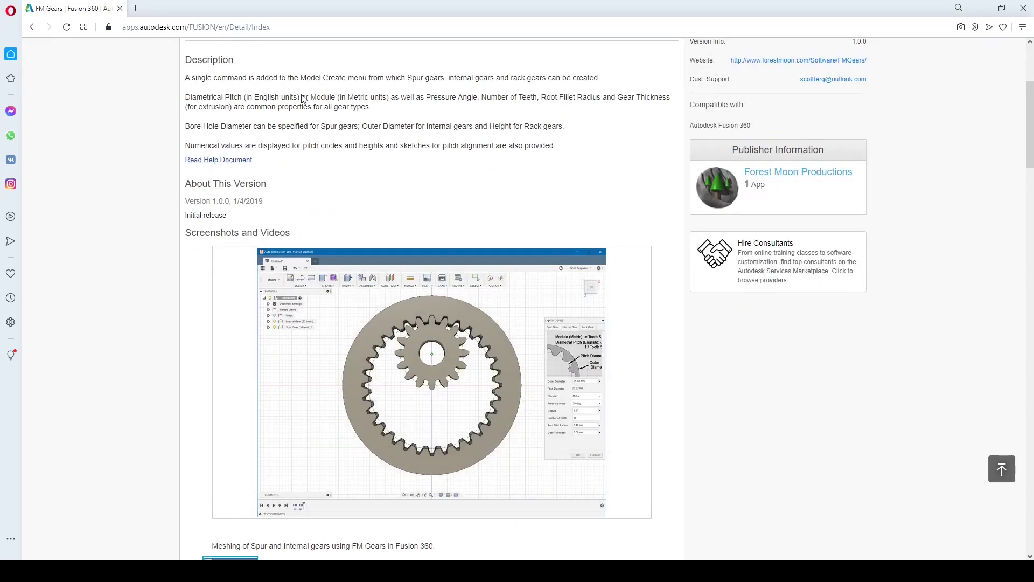
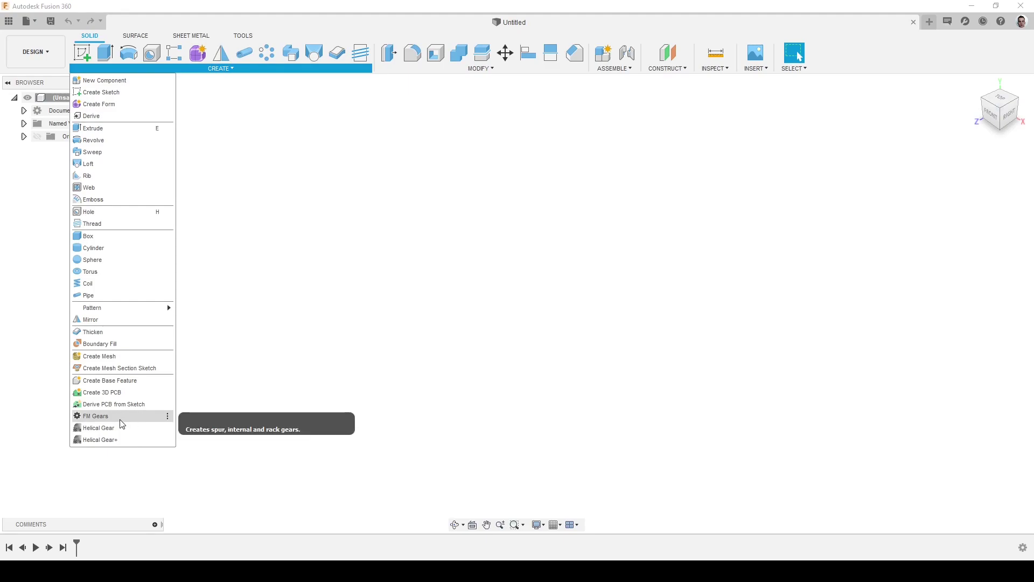
# Step: Launch FM Gears from Create and browse its Spur, Internal and Rack Gear options
pyautogui.click(121, 422)
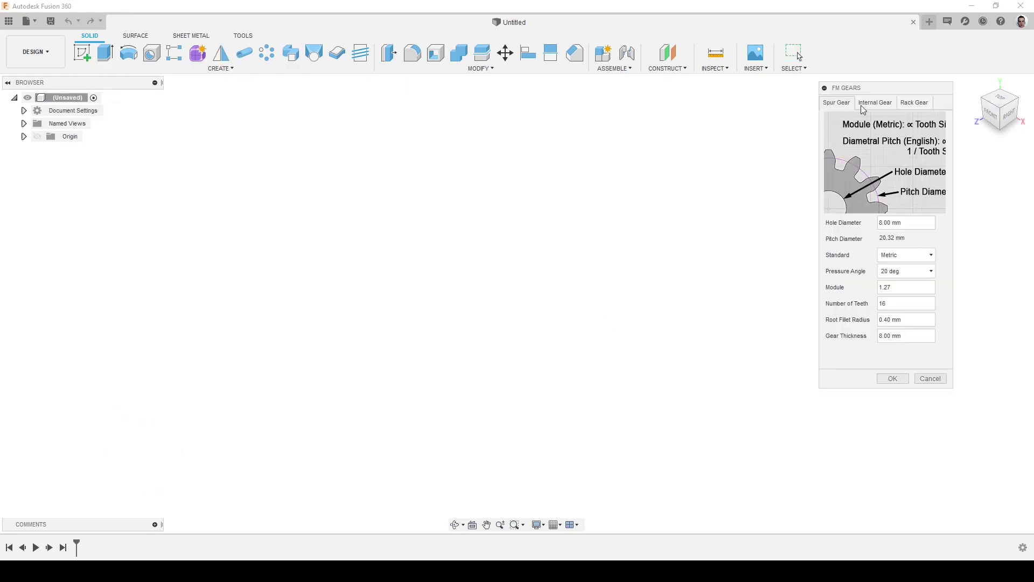
pyautogui.moveTo(908, 145); pyautogui.dragTo(953, 147)
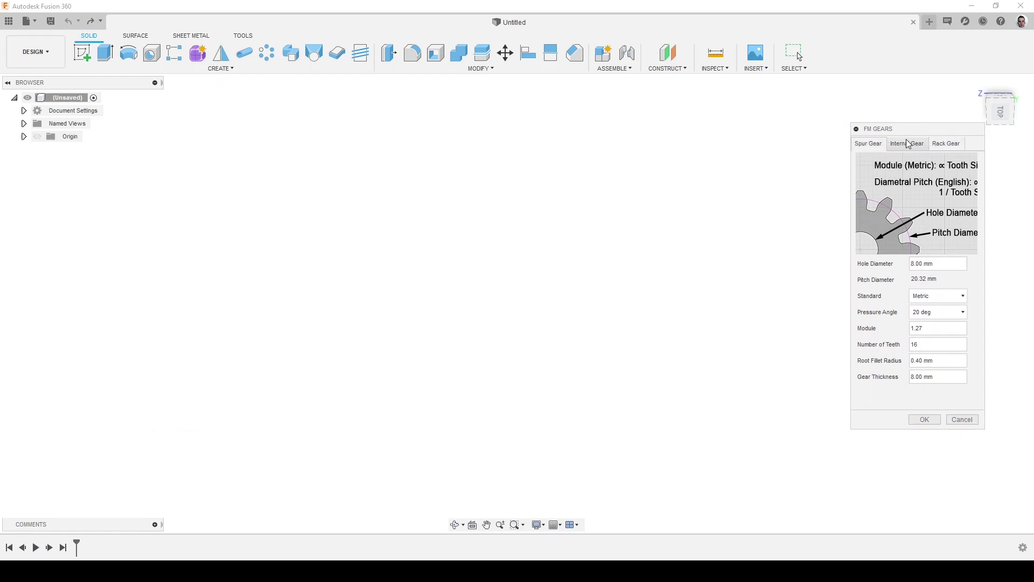
pyautogui.click(953, 143)
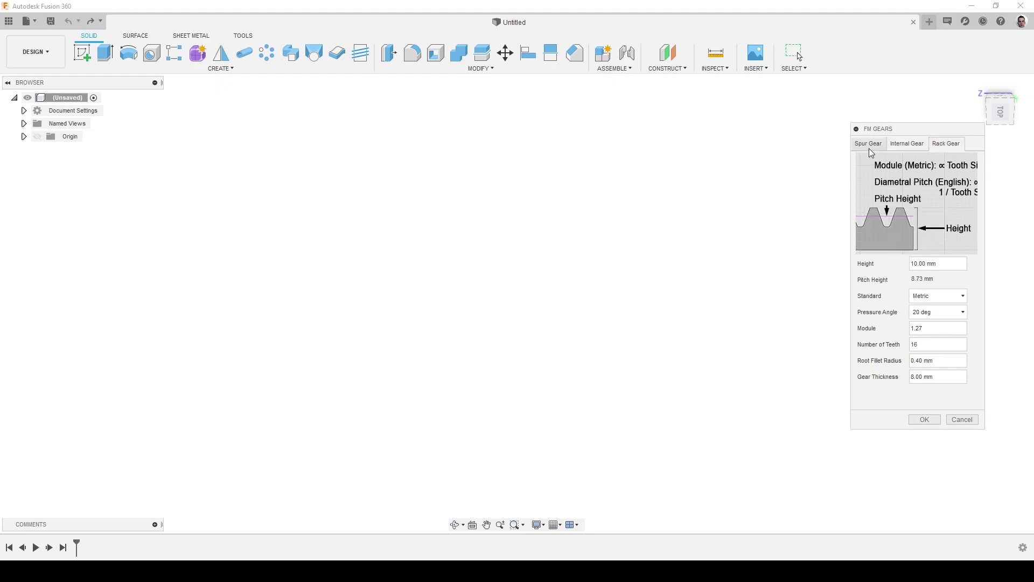
pyautogui.moveTo(868, 147); pyautogui.dragTo(917, 210)
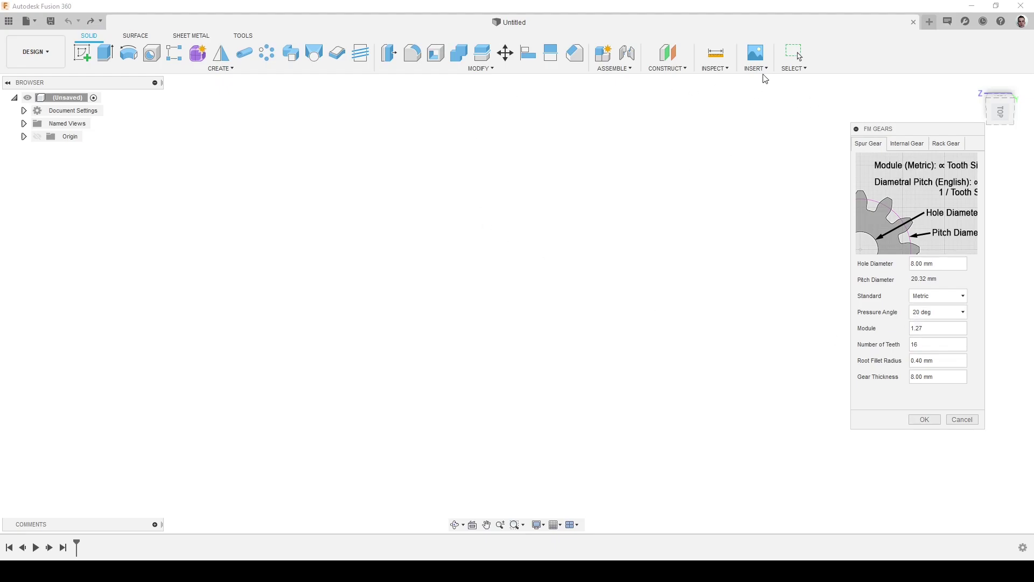
# Step: Bring up the Scripts and Add-Ins list from the Tools menu
pyautogui.moveTo(253, 36); pyautogui.dragTo(125, 59)
pyautogui.moveTo(126, 58); pyautogui.dragTo(679, 207)
pyautogui.scroll(-3)
# Step: Run the sample SpurGear script and cancel its dialog
pyautogui.click(665, 218)
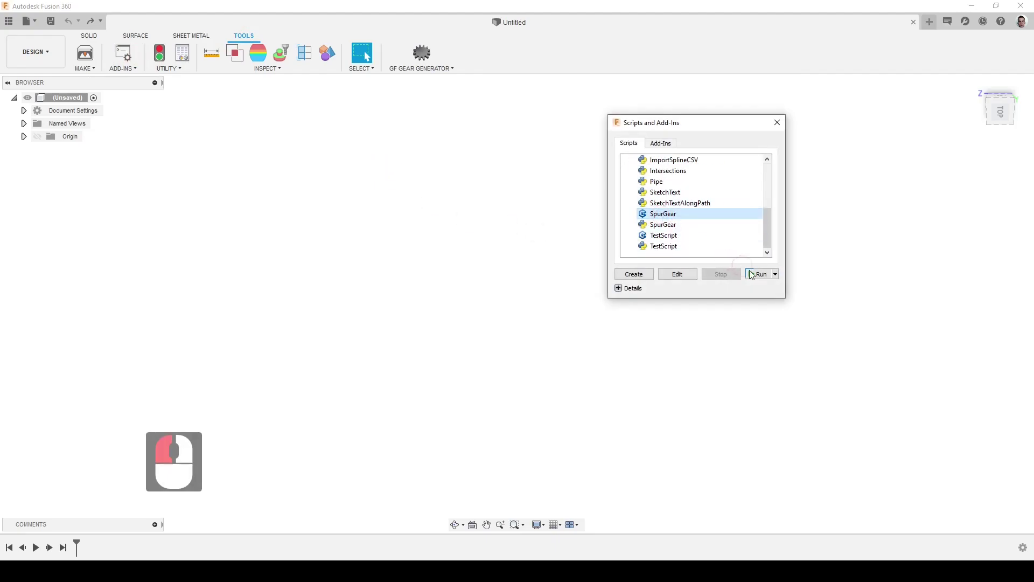
pyautogui.click(760, 277)
pyautogui.click(735, 278)
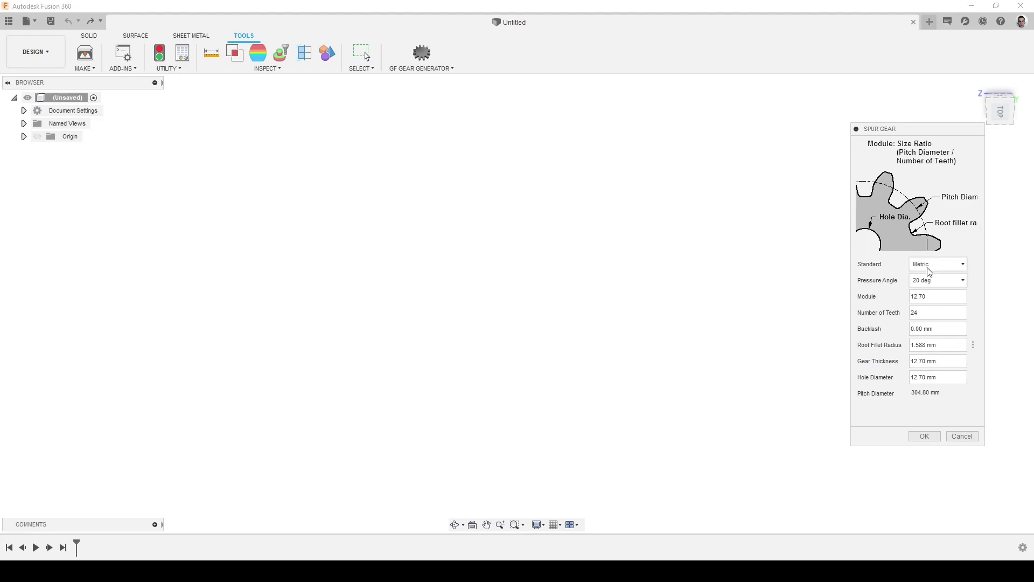
pyautogui.moveTo(965, 440); pyautogui.dragTo(88, 42)
# Step: Reopen FM Gears on the Spur Gear tab and start editing the hole diameter
pyautogui.moveTo(95, 40); pyautogui.dragTo(126, 424)
pyautogui.moveTo(124, 422); pyautogui.dragTo(674, 172)
pyautogui.moveTo(920, 141); pyautogui.dragTo(959, 276)
pyautogui.click(938, 281)
# Step: Generate the spur gear with hole diameter 5, module 2, 20 teeth and thickness 10
pyautogui.press('5')
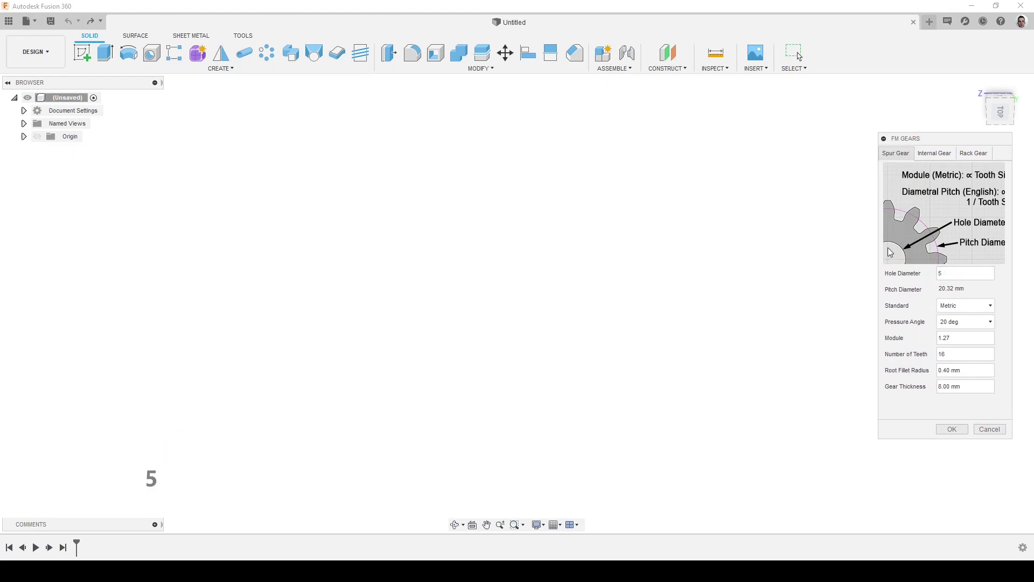
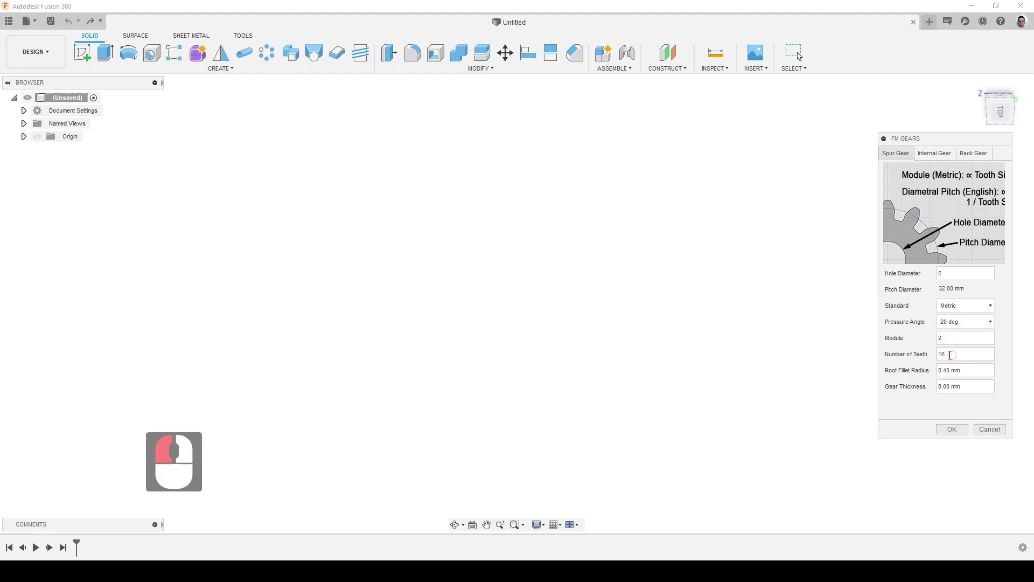
pyautogui.click(930, 352)
pyautogui.write('0')
pyautogui.moveTo(921, 404); pyautogui.dragTo(912, 371)
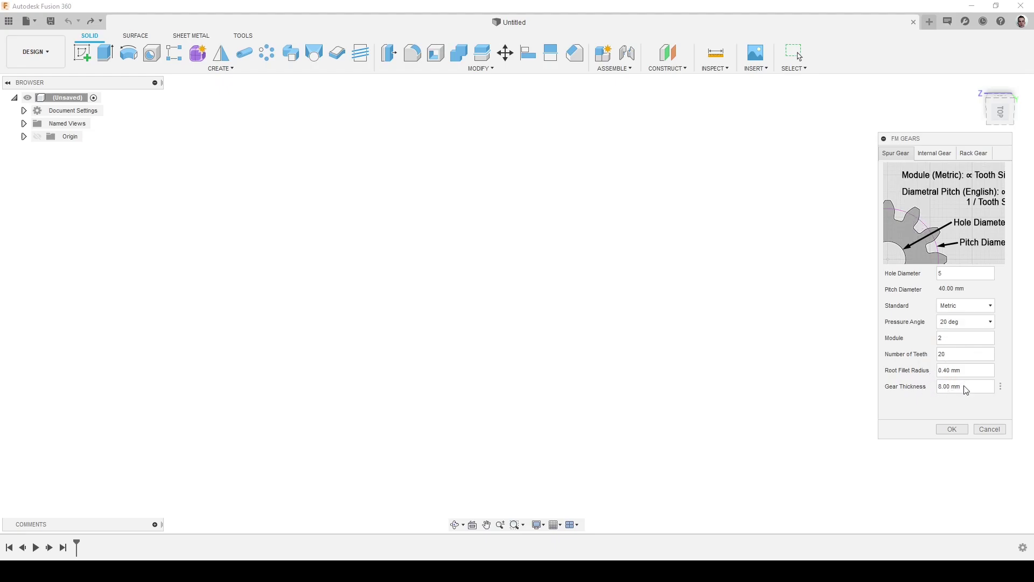
pyautogui.click(928, 385)
pyautogui.write('10')
pyautogui.moveTo(961, 431); pyautogui.dragTo(1019, 341)
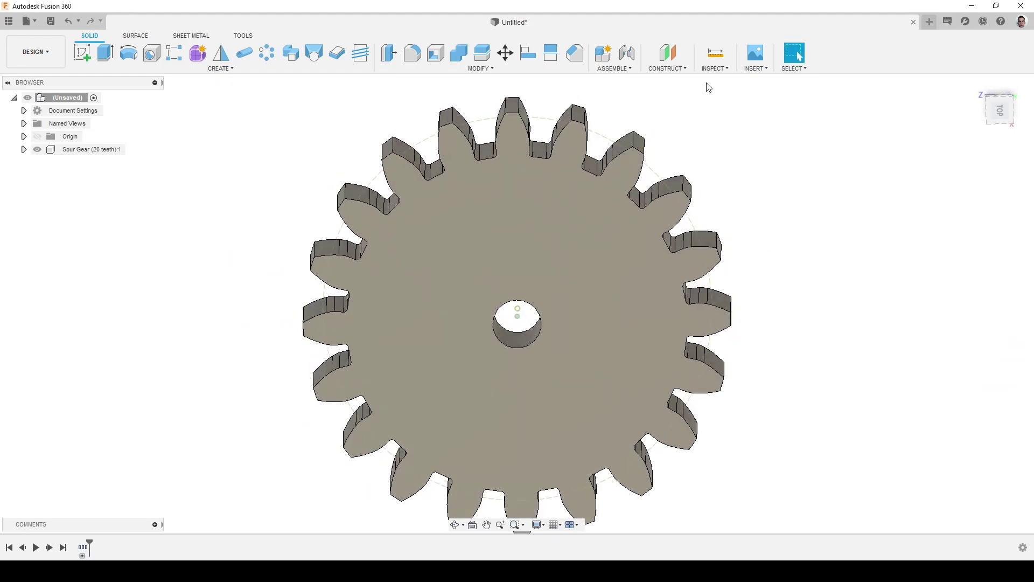
# Step: Measure the spur gear's face-to-face thickness and its 5 mm bore diameter
pyautogui.click(715, 61)
pyautogui.click(640, 248)
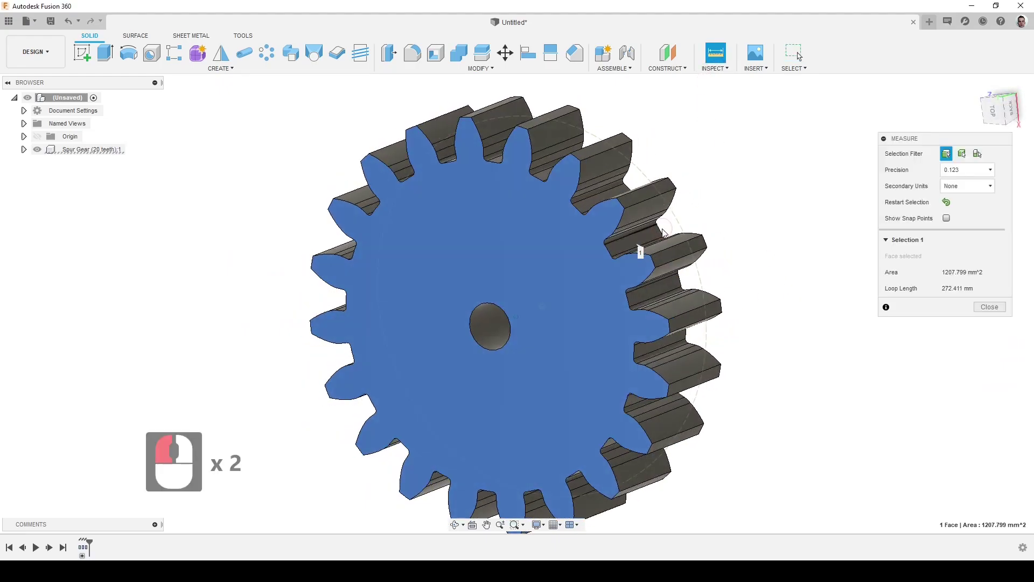
pyautogui.click(551, 257)
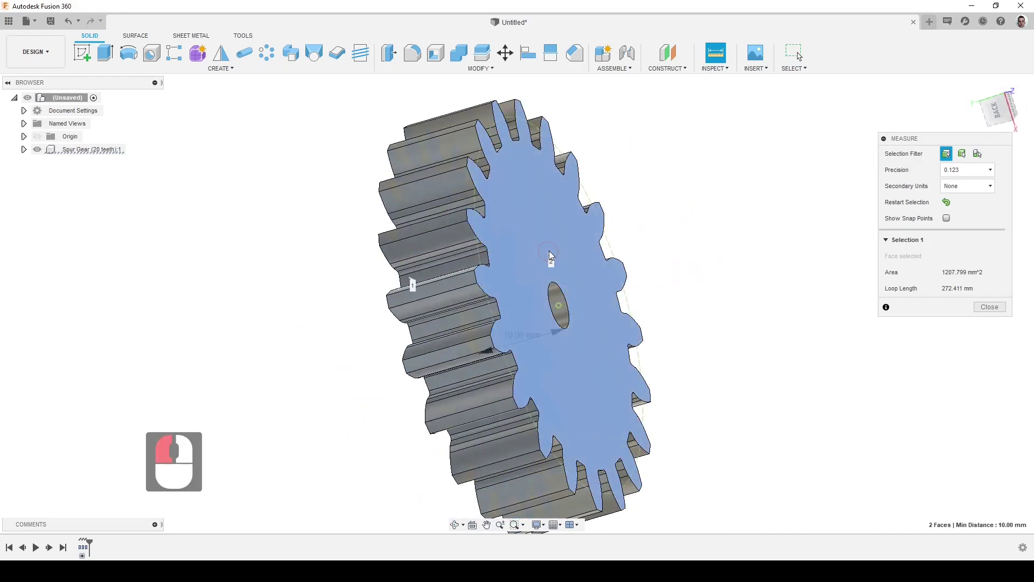
pyautogui.click(733, 215)
pyautogui.click(502, 331)
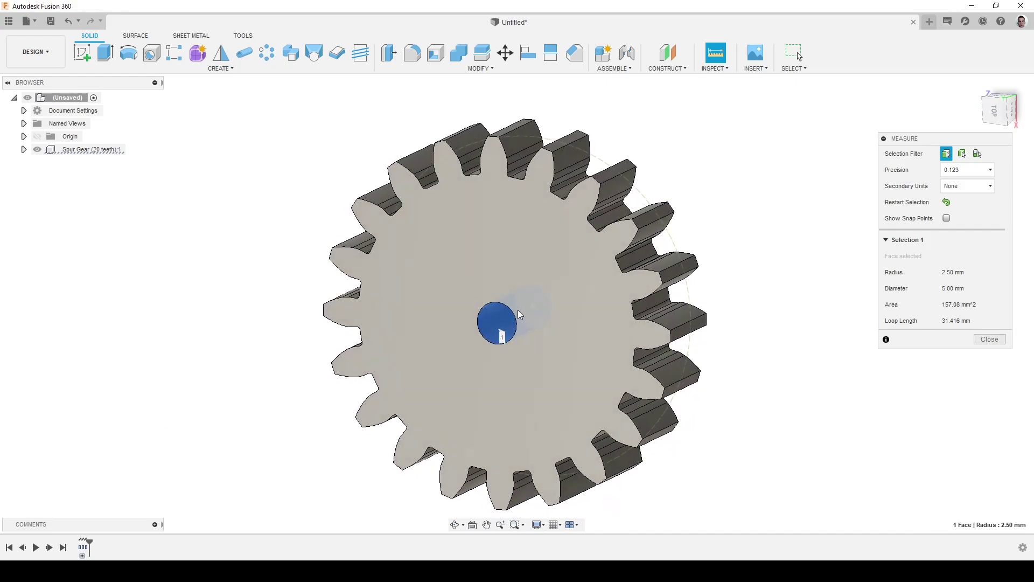
pyautogui.click(992, 337)
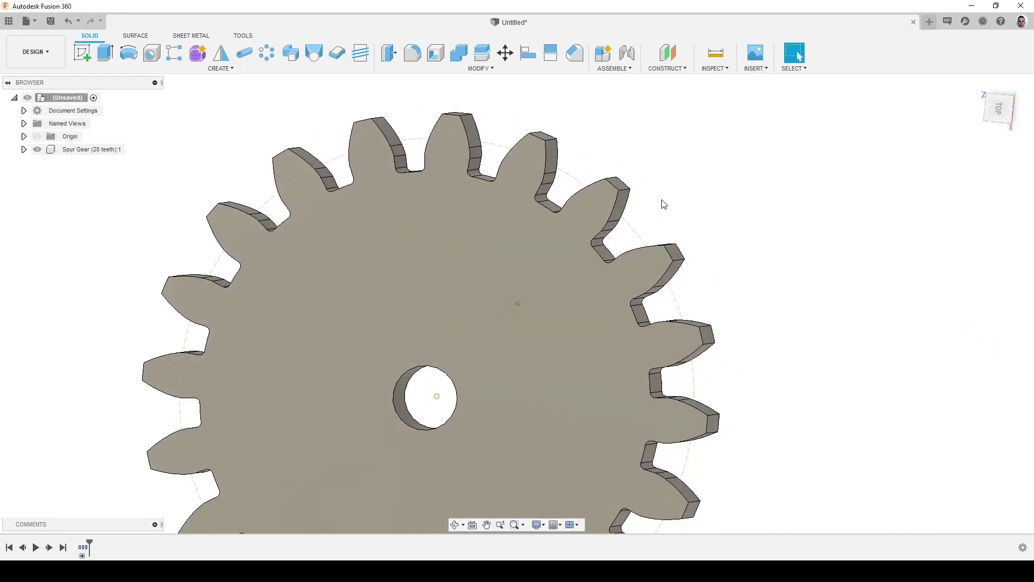
# Step: Recentre the spur gear in view and bring up the Create menu
pyautogui.moveTo(636, 234); pyautogui.dragTo(632, 215)
pyautogui.moveTo(781, 193); pyautogui.dragTo(342, 95)
pyautogui.moveTo(236, 74); pyautogui.dragTo(113, 319)
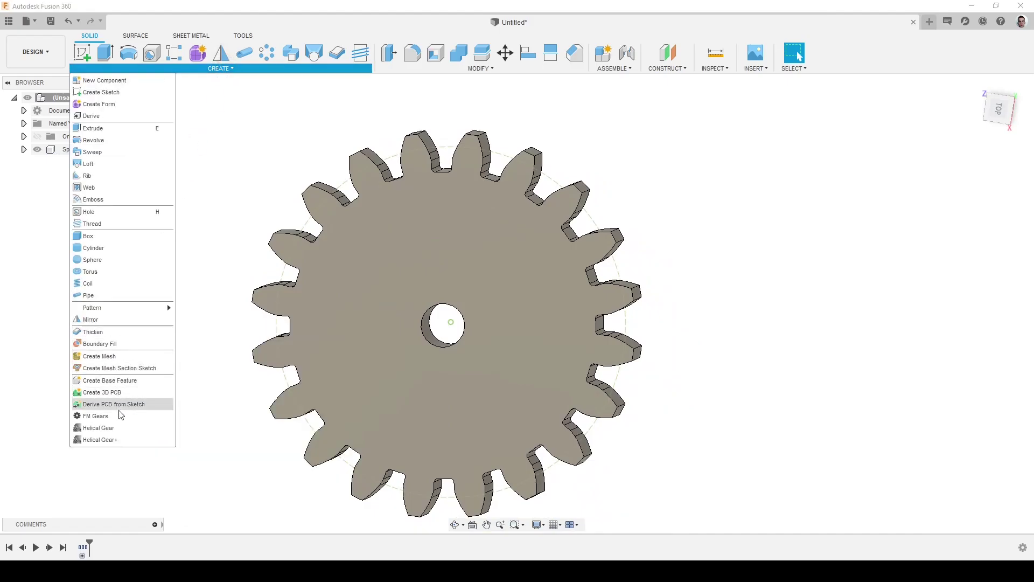
# Step: Generate an internal gear with 40 teeth and an 85 mm outer diameter via FM Gears
pyautogui.moveTo(116, 424); pyautogui.dragTo(879, 152)
pyautogui.moveTo(938, 156); pyautogui.dragTo(930, 179)
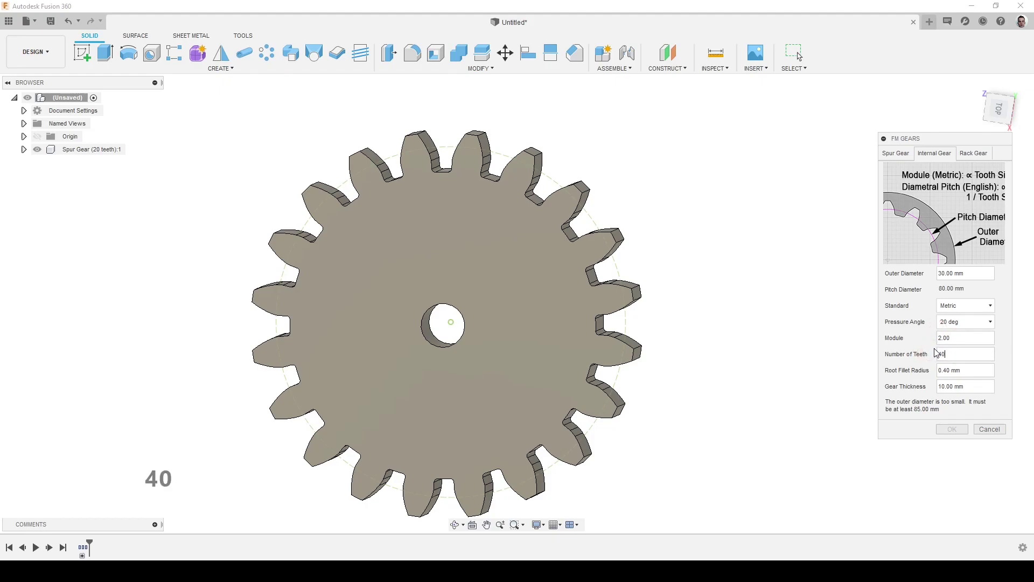
pyautogui.click(954, 410)
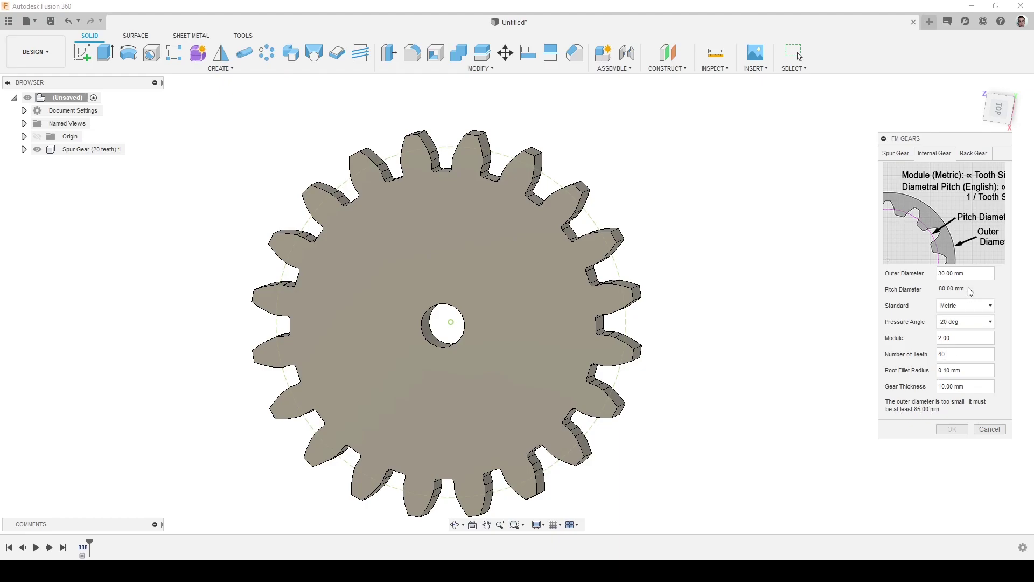
pyautogui.click(912, 275)
pyautogui.write('85')
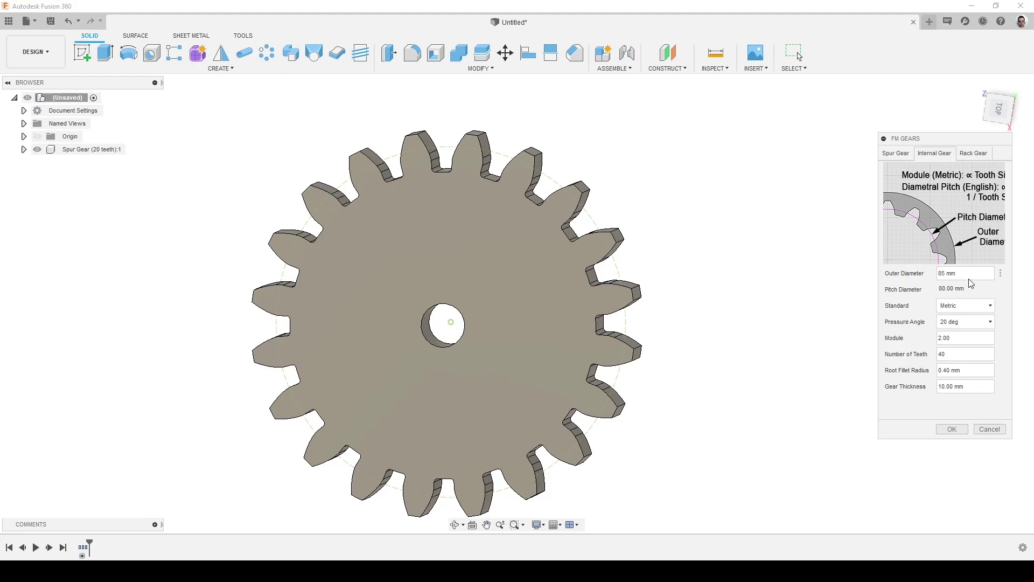
pyautogui.click(954, 430)
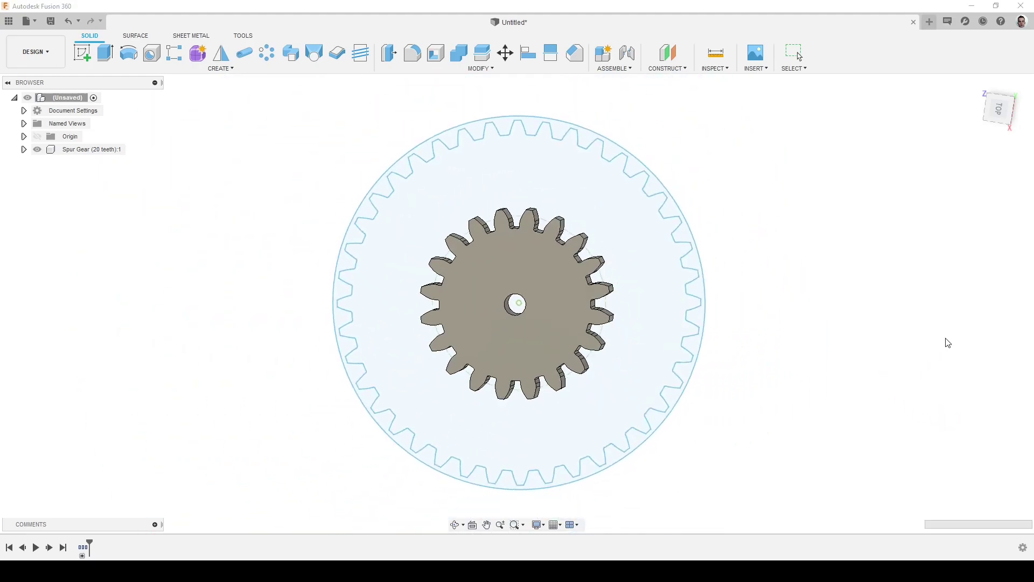
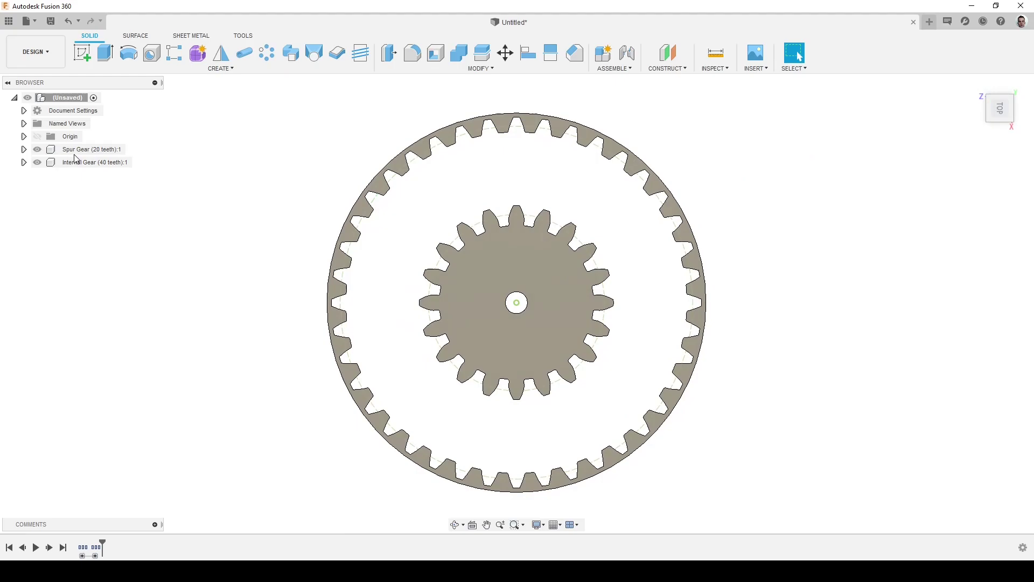
# Step: Move the Spur Gear (20 teeth) component −20 mm along X with Move/Copy
pyautogui.click(77, 163)
pyautogui.click(83, 152)
pyautogui.rightClick(83, 152)
pyautogui.click(100, 186)
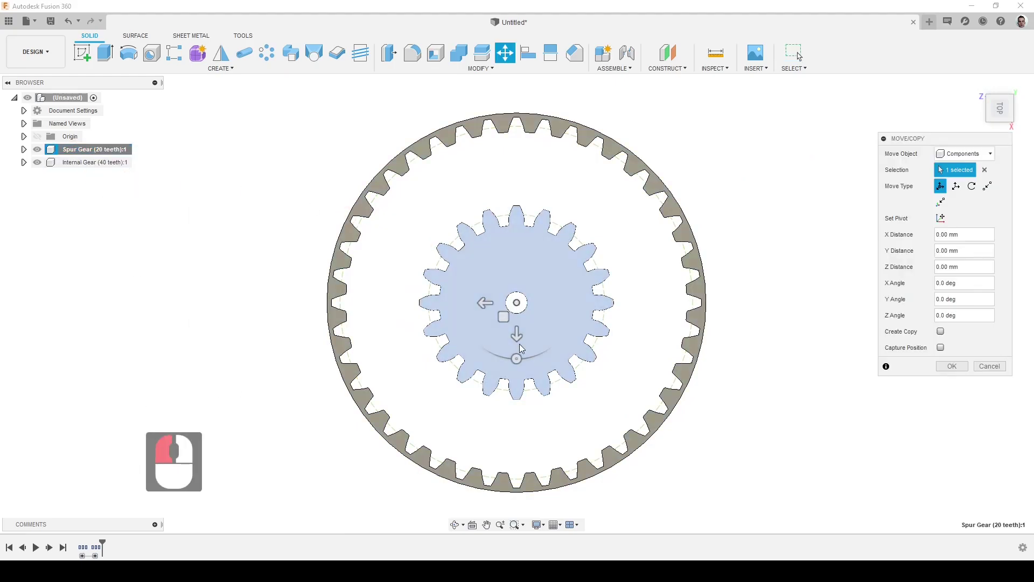
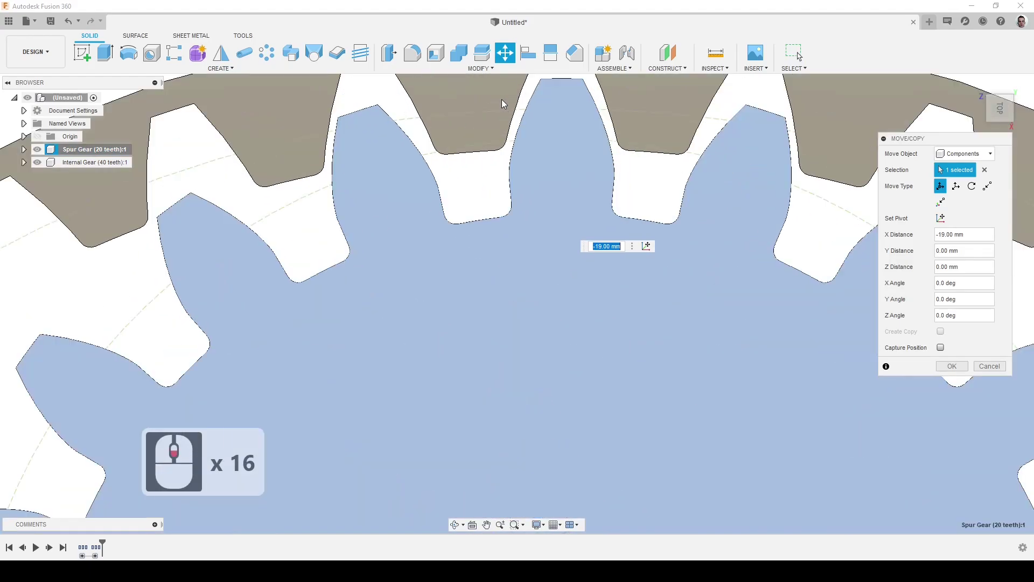
pyautogui.scroll(-3)
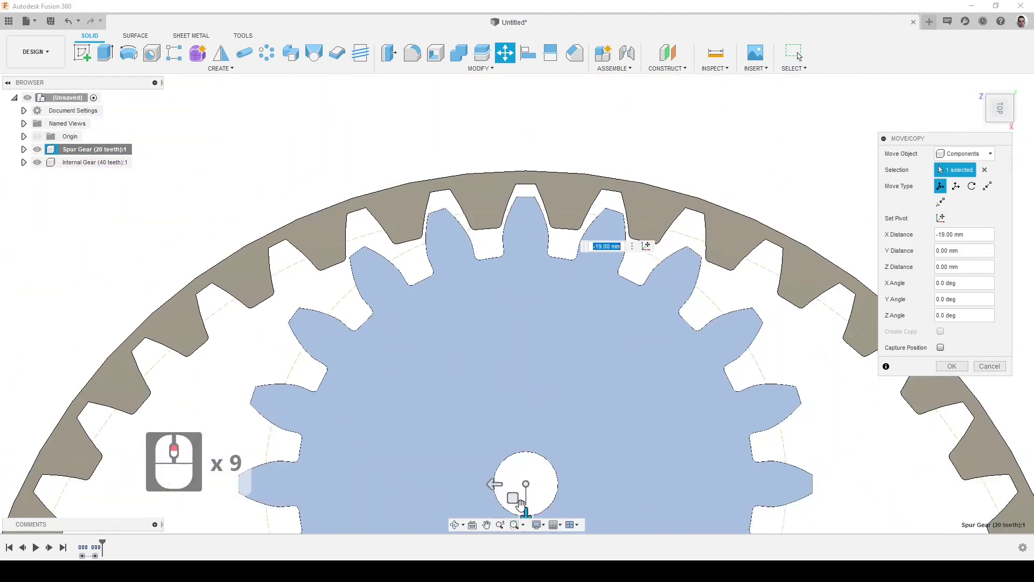
pyautogui.click(798, 55)
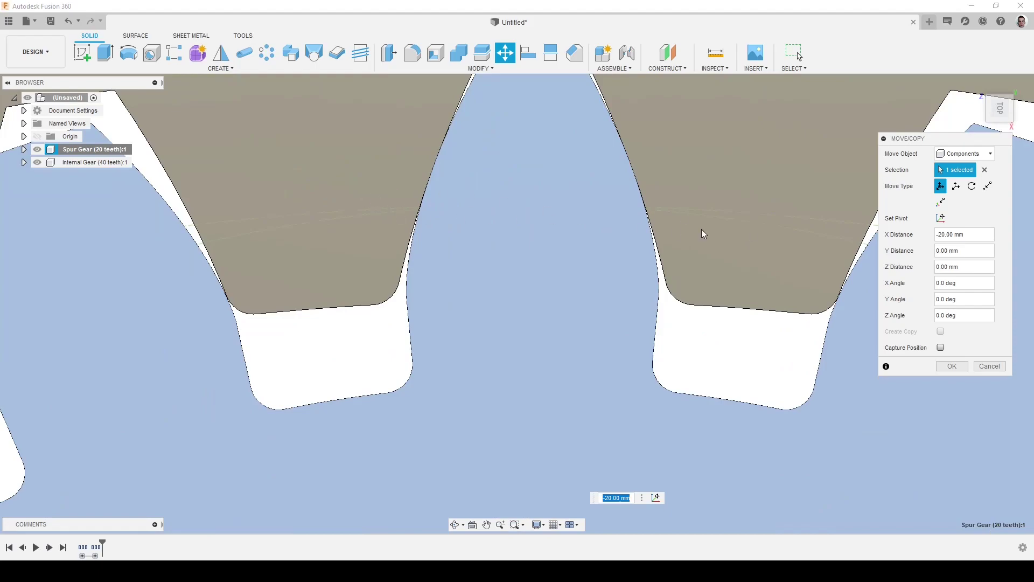
# Step: Zoom and pan to check the spur gear teeth meshing inside the internal gear
pyautogui.scroll(3)
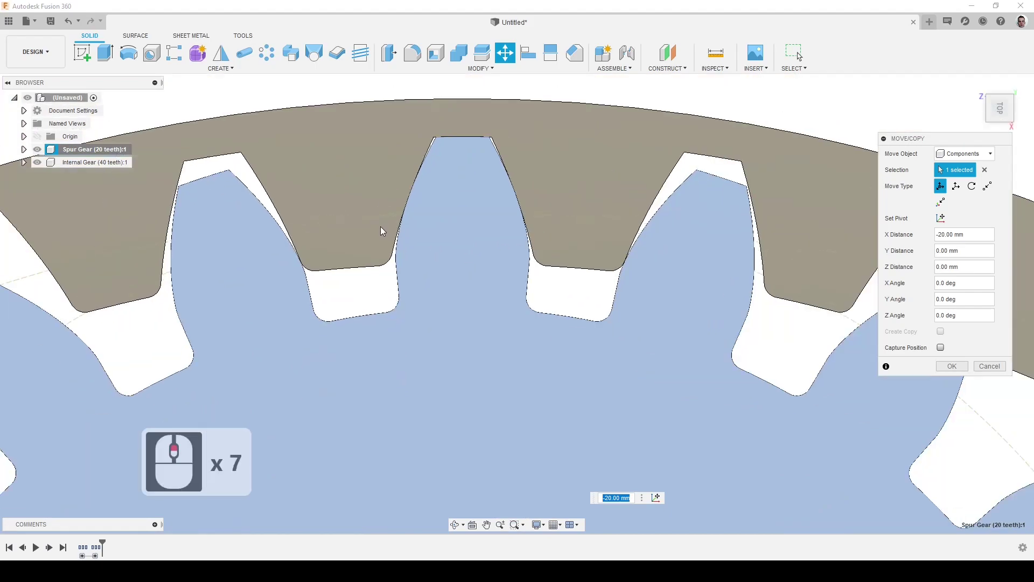
pyautogui.scroll(3)
pyautogui.scroll(3)
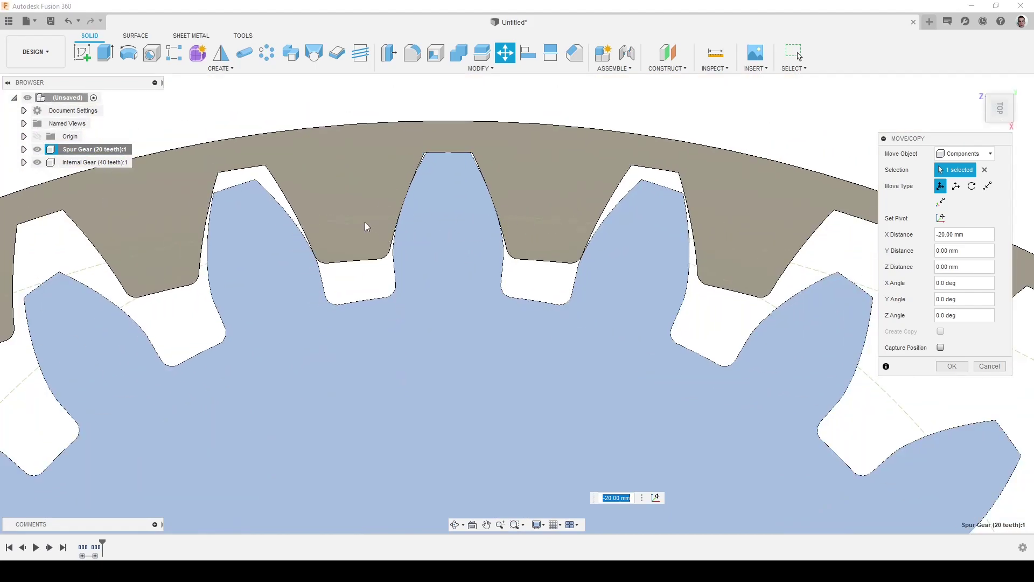
pyautogui.scroll(-3)
pyautogui.scroll(3)
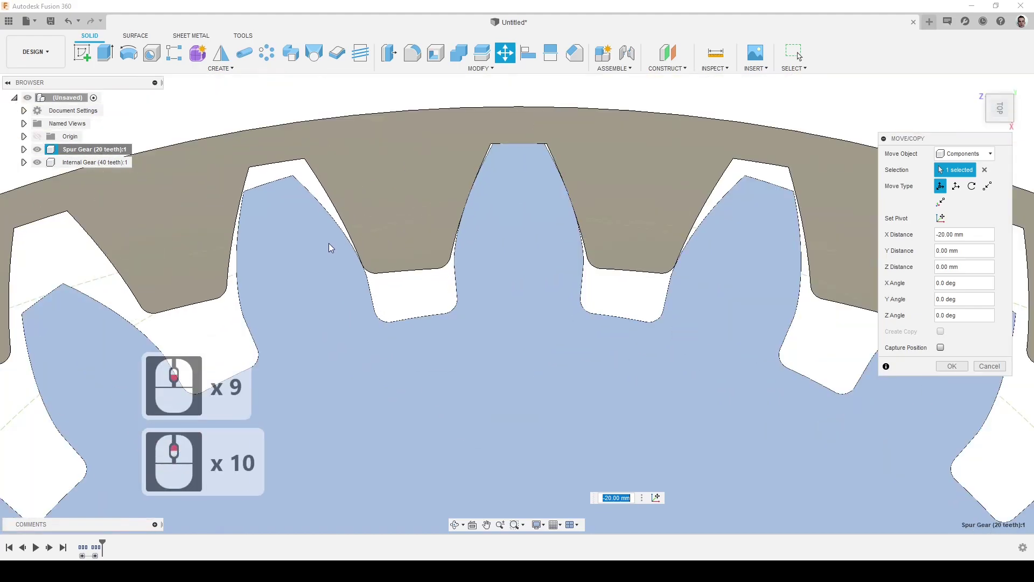
pyautogui.moveTo(608, 234); pyautogui.dragTo(572, 290)
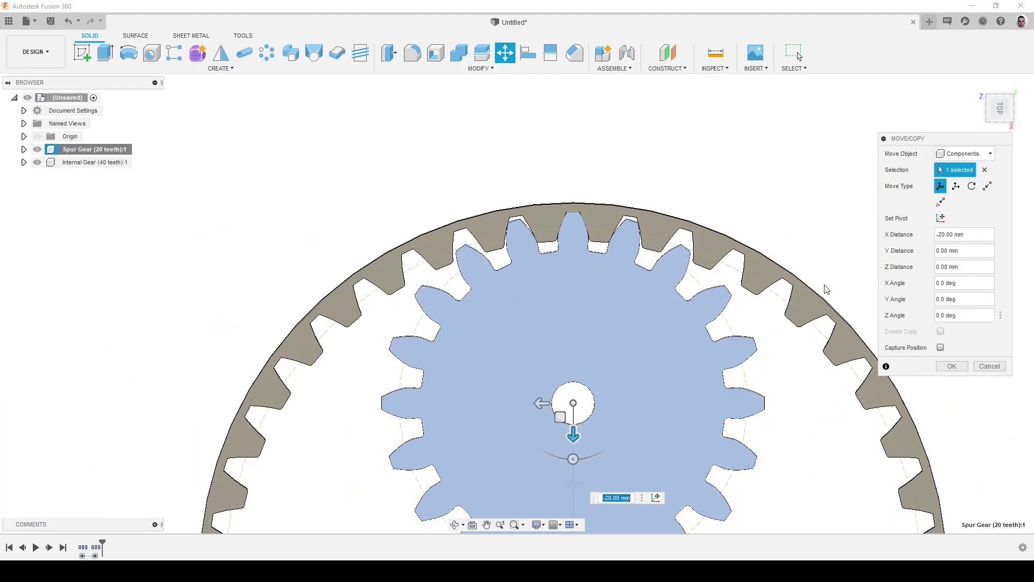
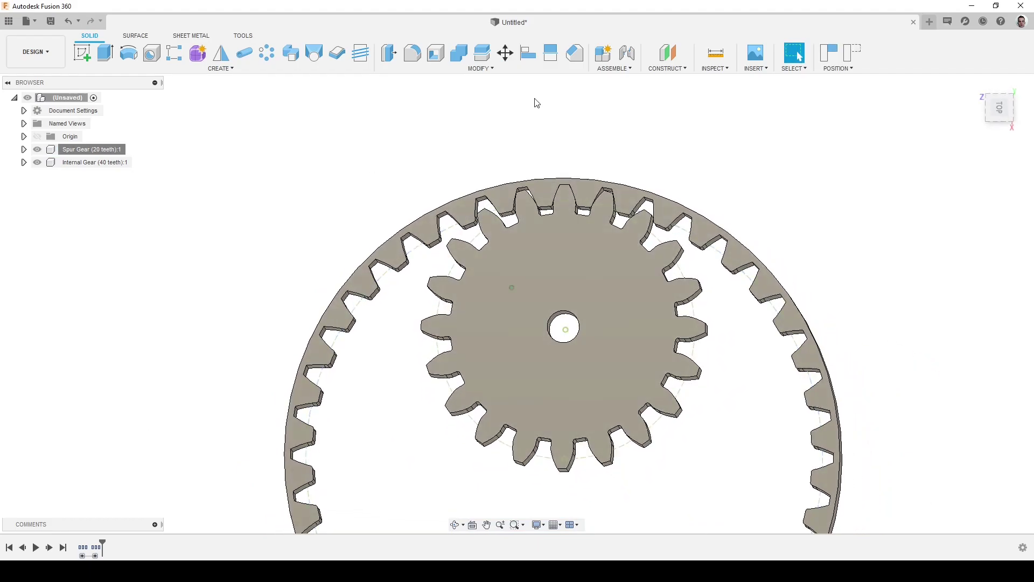
# Step: Generate a 40-tooth rack gear with height 20 mm via FM Gears
pyautogui.moveTo(221, 71); pyautogui.dragTo(197, 364)
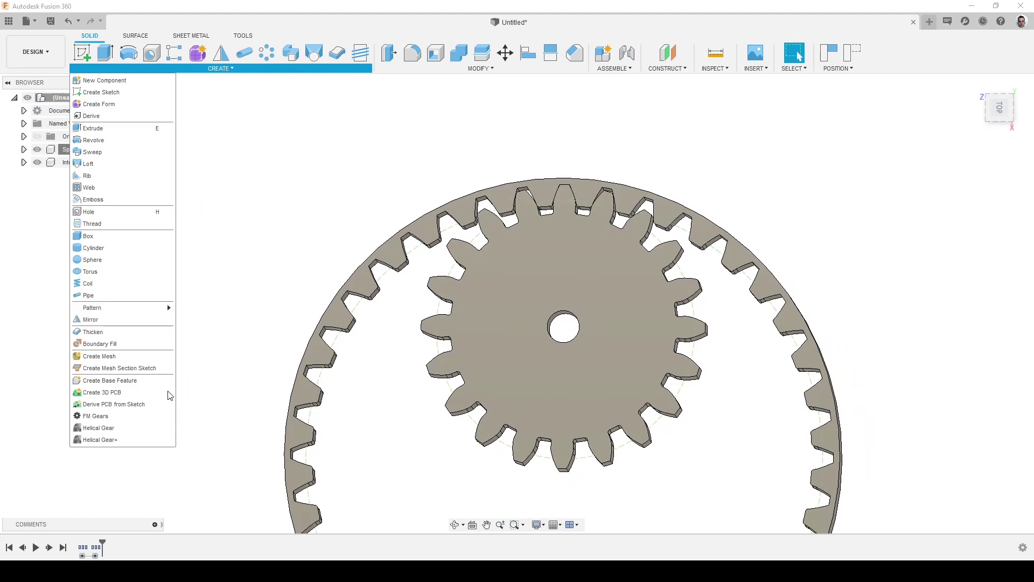
pyautogui.moveTo(124, 418); pyautogui.dragTo(958, 201)
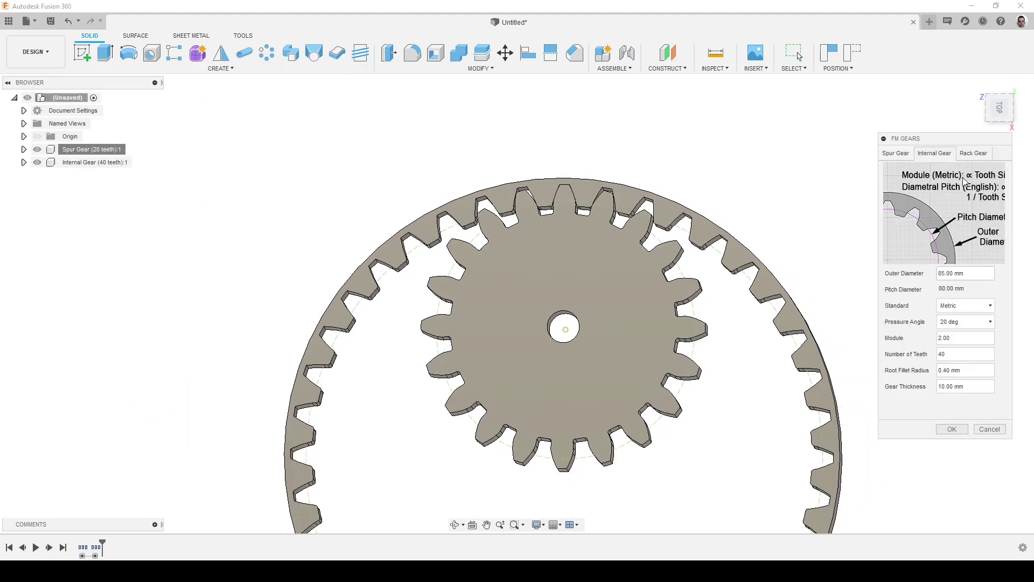
pyautogui.moveTo(973, 154); pyautogui.dragTo(959, 175)
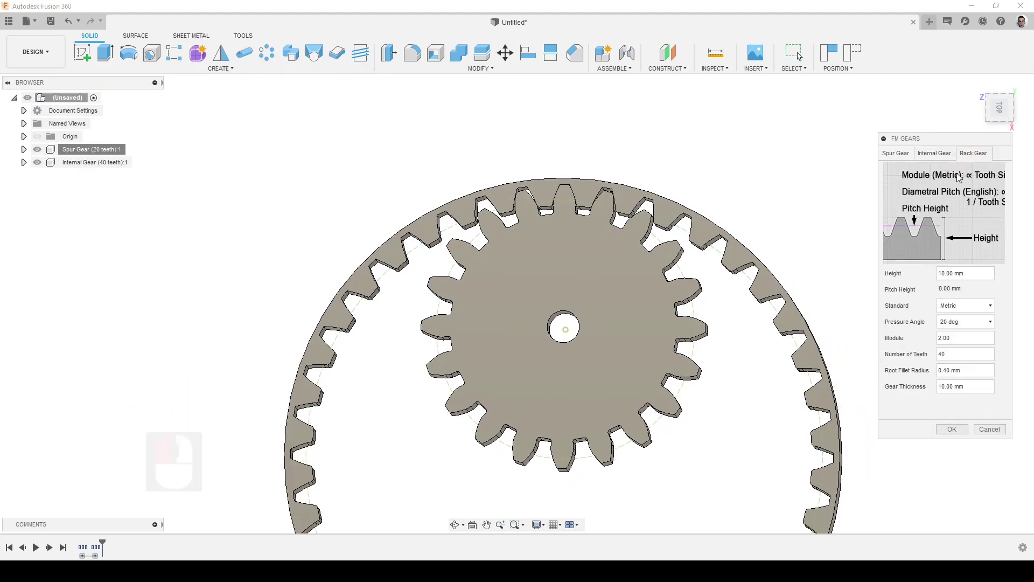
pyautogui.moveTo(927, 275); pyautogui.dragTo(940, 275)
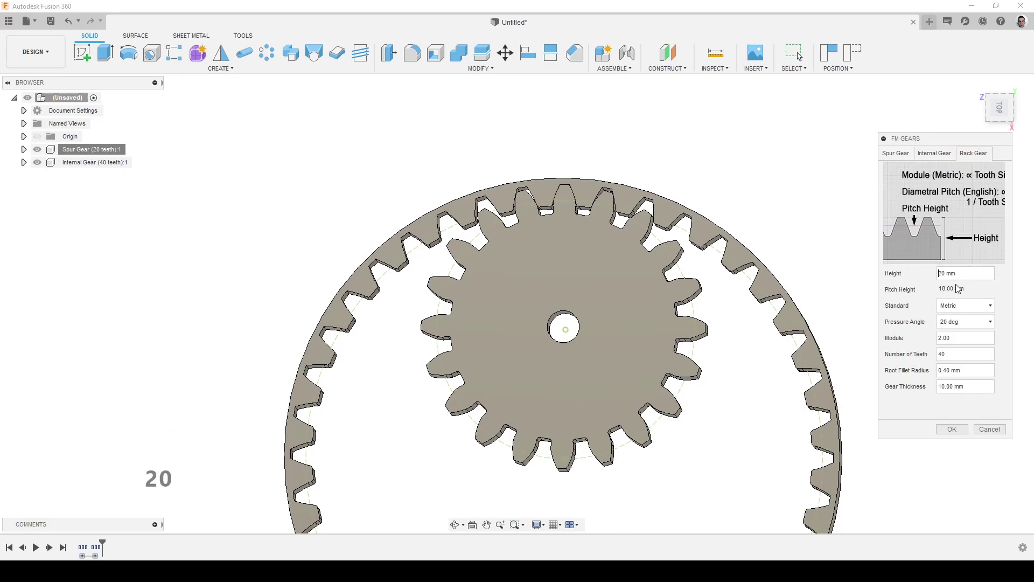
pyautogui.write('20')
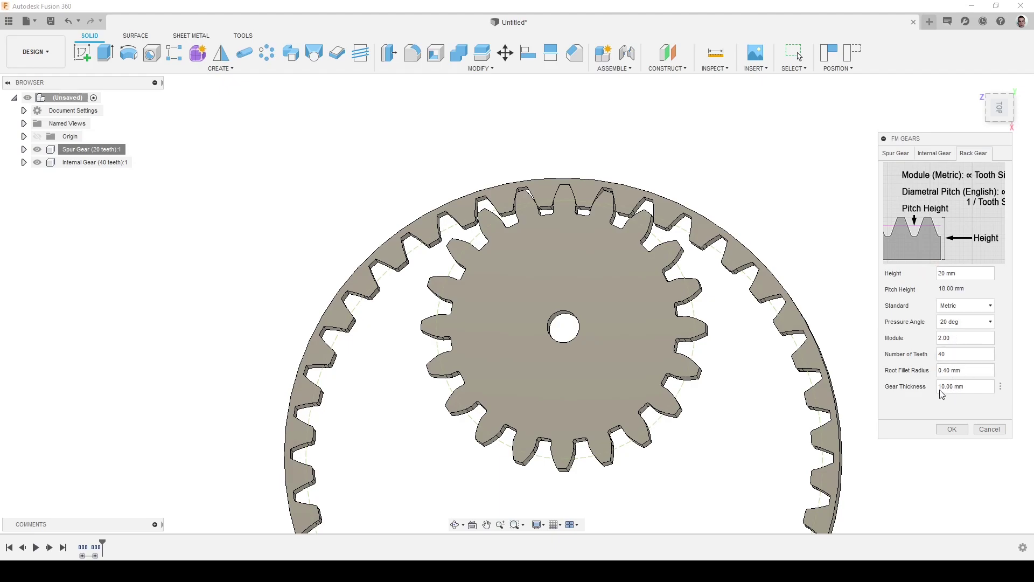
pyautogui.click(959, 432)
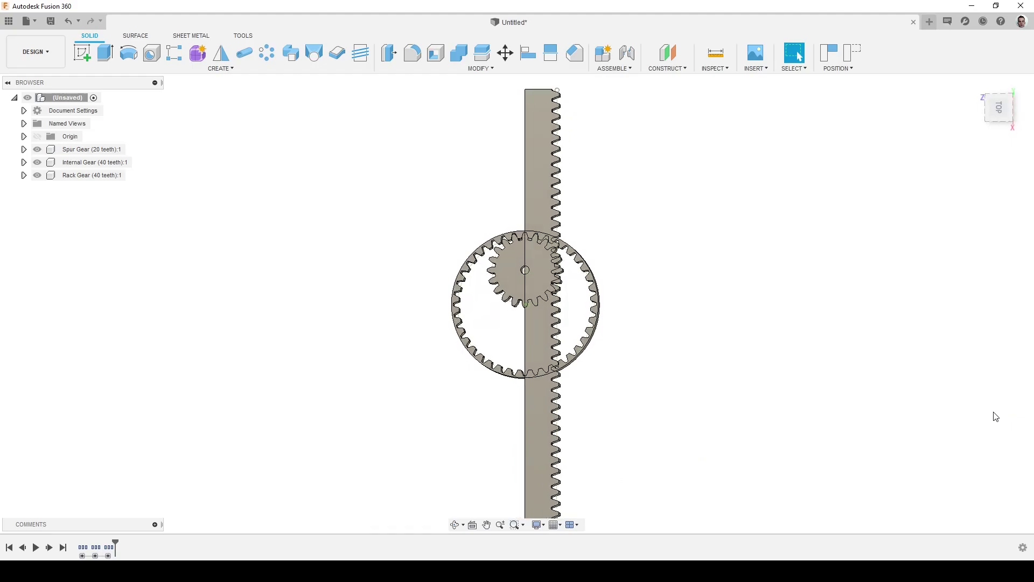
# Step: Measure the rack from a tooth top face to its back face, confirming 20 mm
pyautogui.click(92, 177)
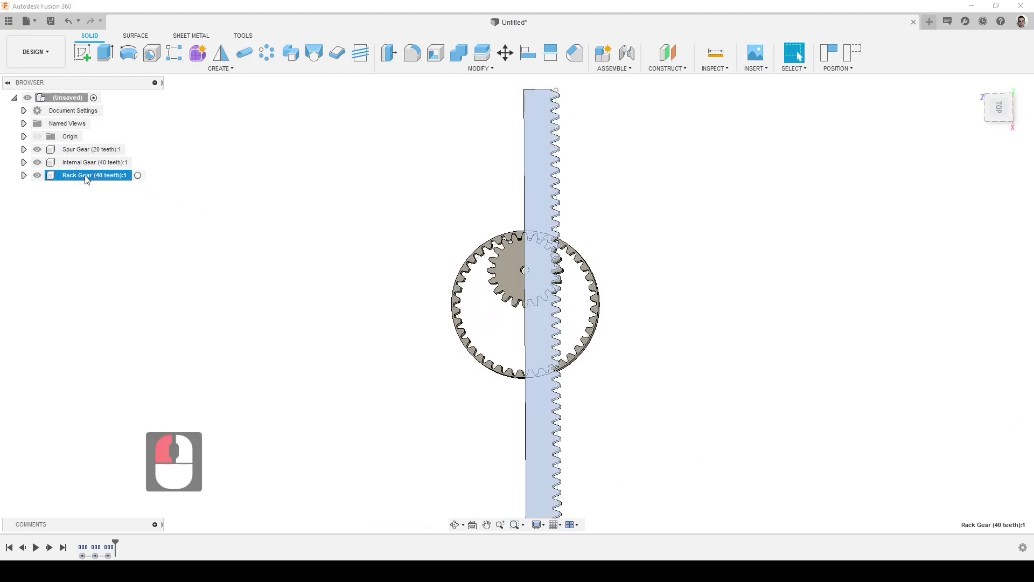
pyautogui.moveTo(667, 152); pyautogui.dragTo(504, 124)
pyautogui.click(519, 158)
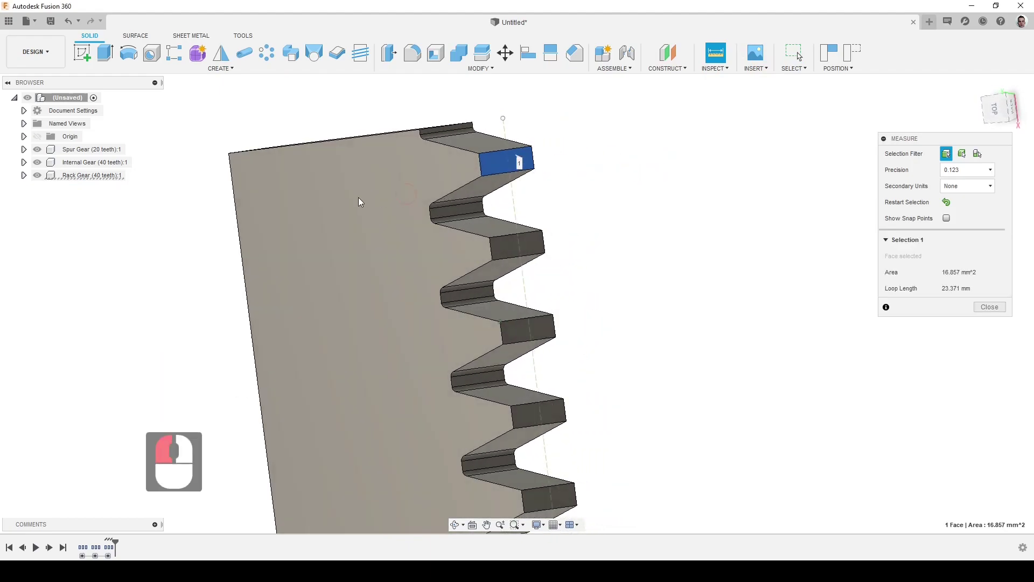
pyautogui.click(250, 228)
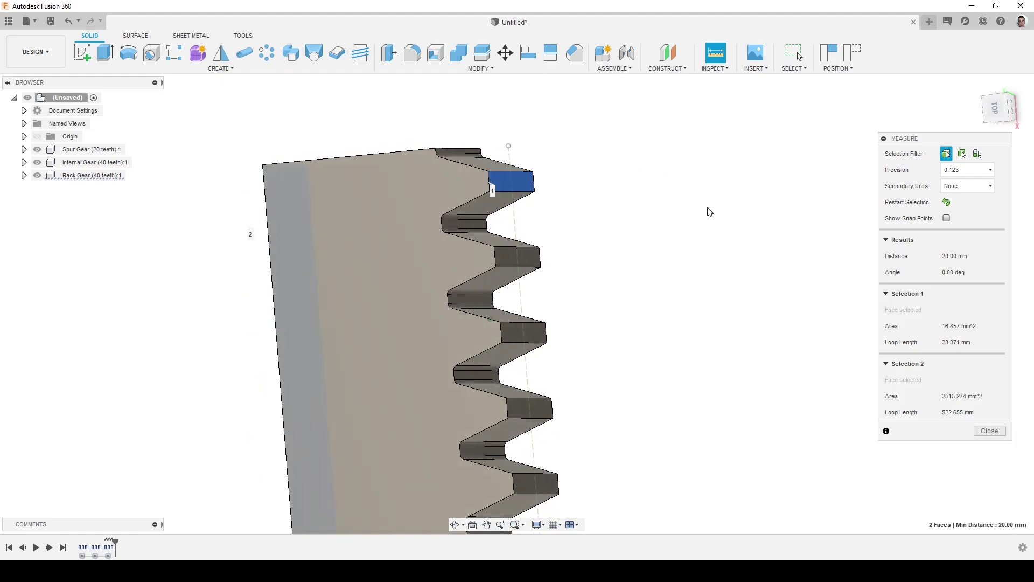
pyautogui.click(710, 209)
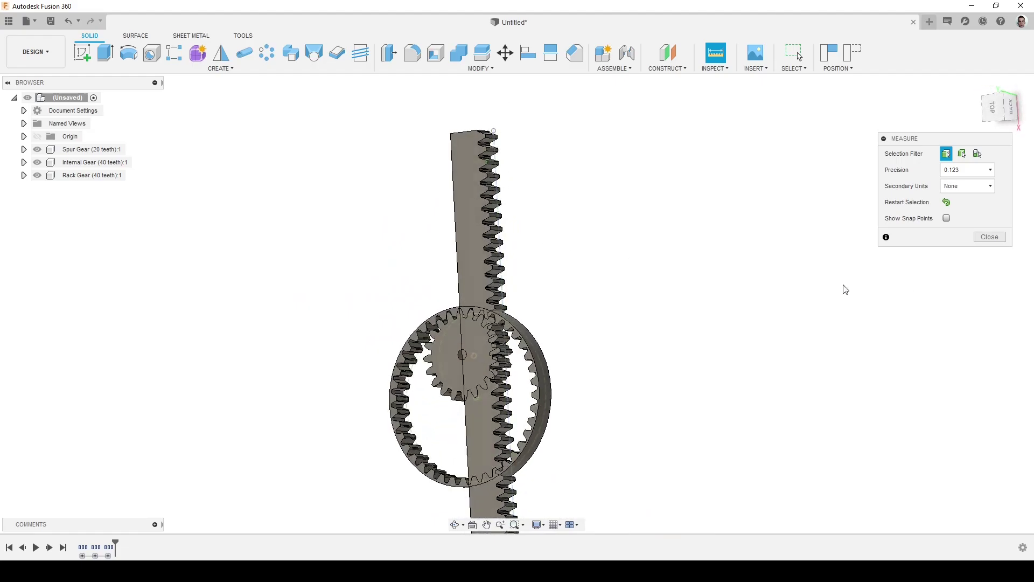
# Step: Move/Copy the rack gear, rotating it horizontal and translating it beneath the spur gear
pyautogui.click(1002, 239)
pyautogui.click(92, 178)
pyautogui.rightClick(91, 179)
pyautogui.click(177, 193)
pyautogui.moveTo(996, 108); pyautogui.dragTo(575, 247)
pyautogui.scroll(3)
pyautogui.scroll(3)
pyautogui.scroll(-3)
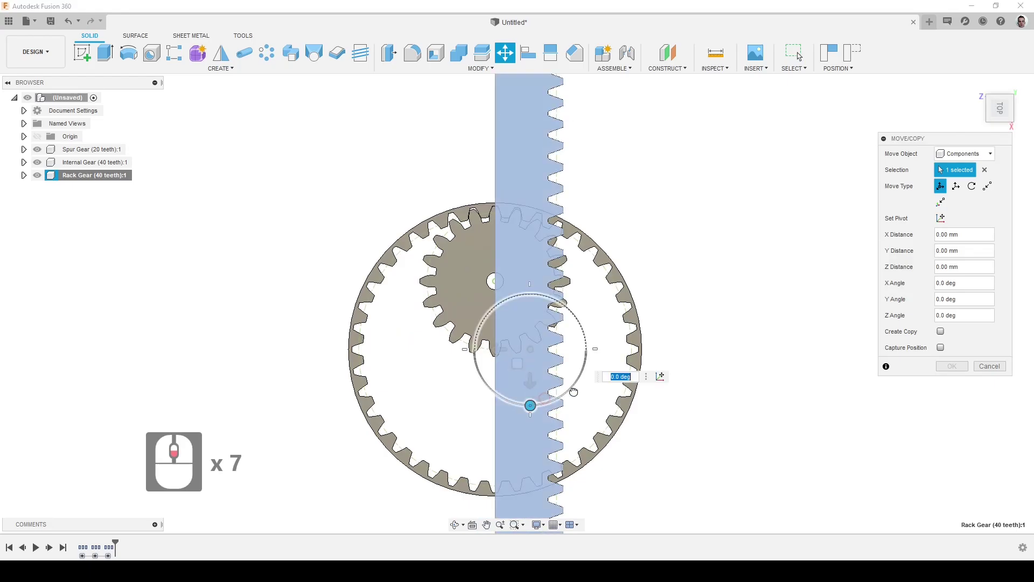
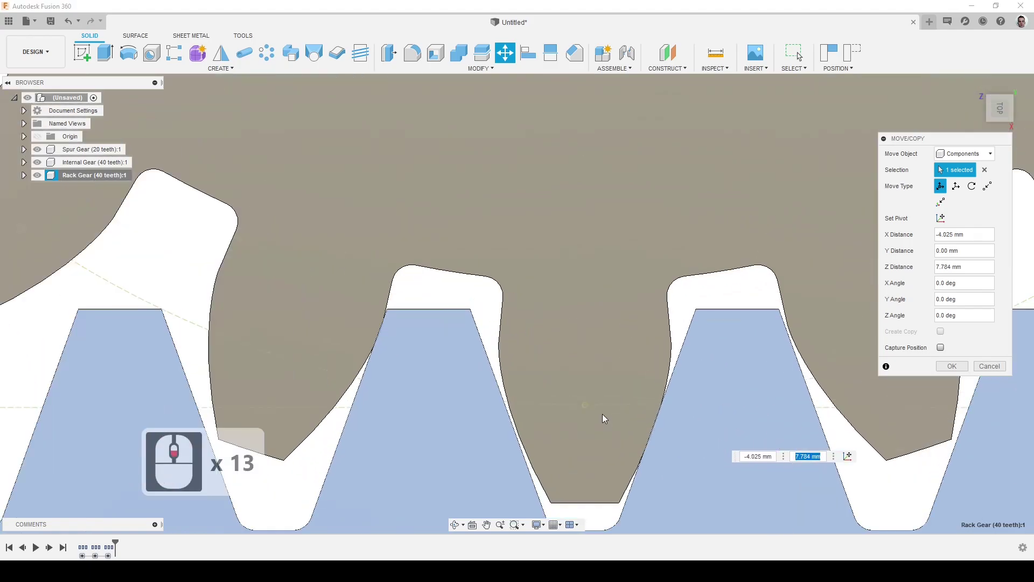
pyautogui.scroll(3)
pyautogui.scroll(3)
pyautogui.click(946, 370)
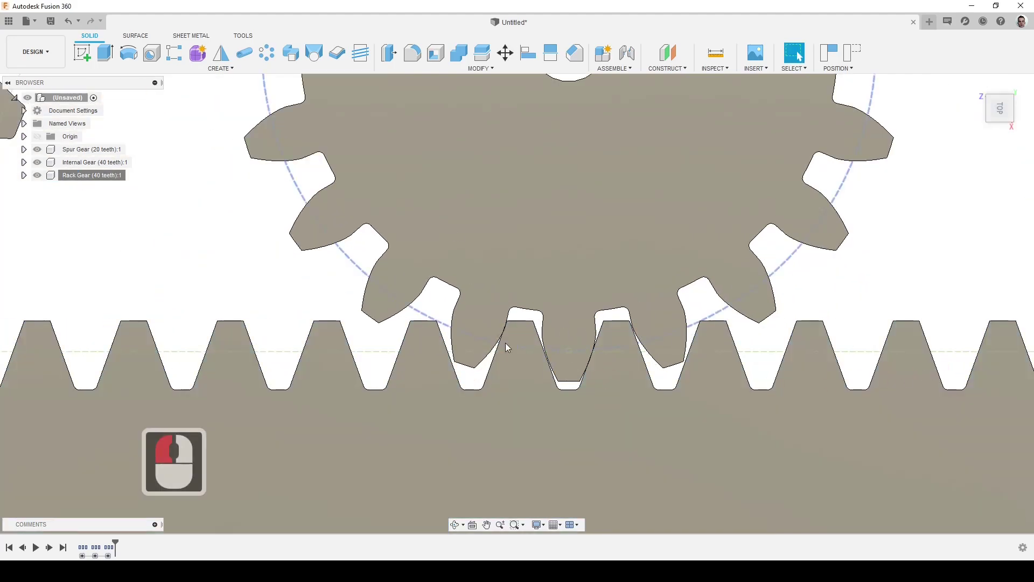
# Step: Start a second Move/Copy on the rack to nudge it along X into mesh
pyautogui.scroll(-3)
pyautogui.scroll(3)
pyautogui.scroll(-3)
pyautogui.rightClick(77, 180)
pyautogui.click(111, 214)
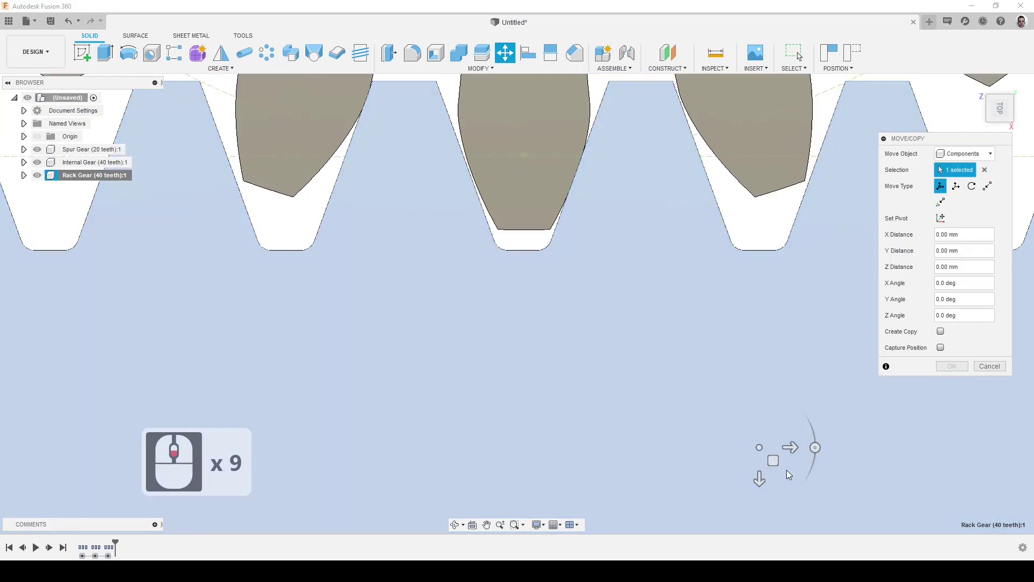
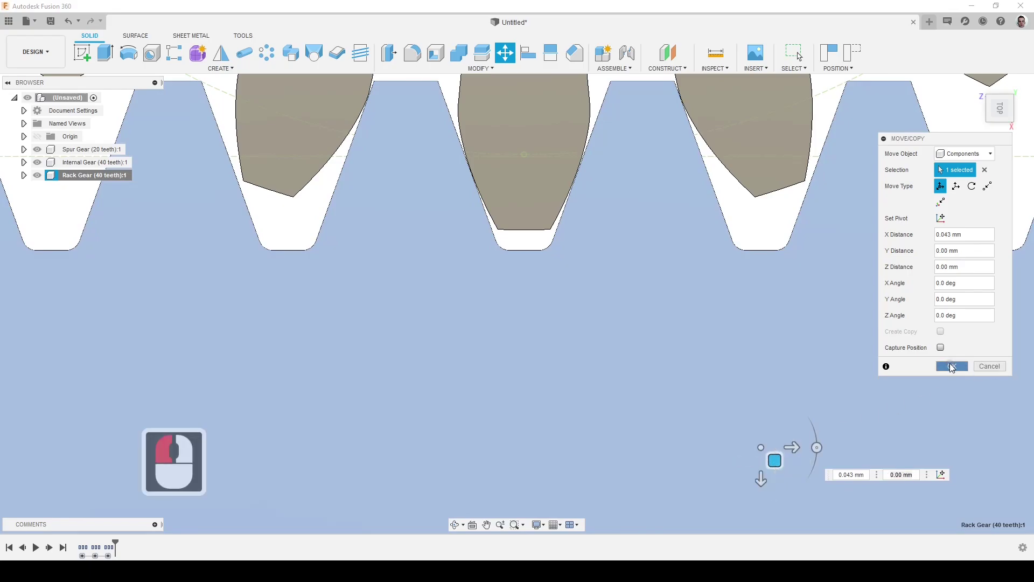
pyautogui.scroll(3)
pyautogui.scroll(3)
pyautogui.scroll(-3)
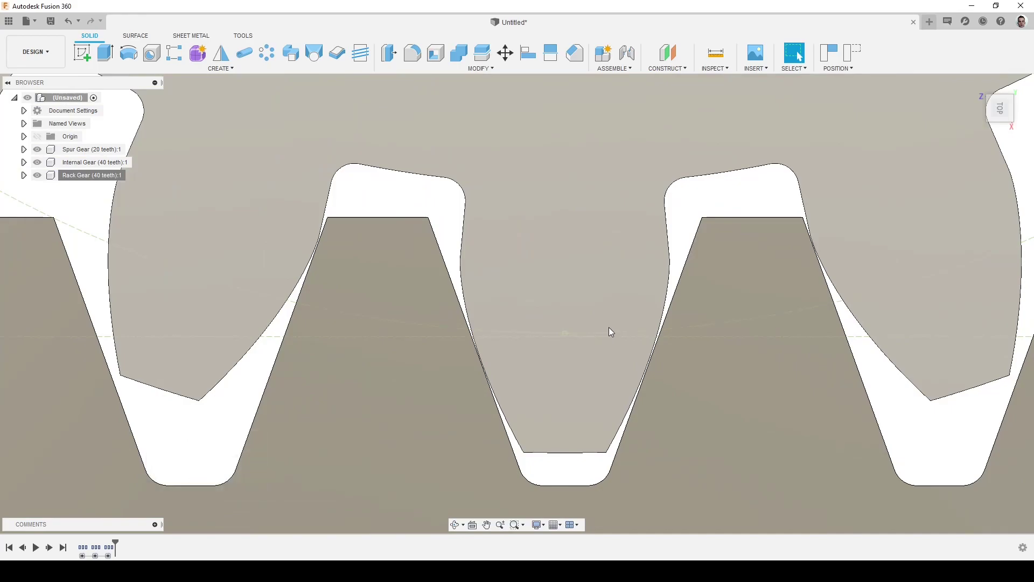
pyautogui.scroll(3)
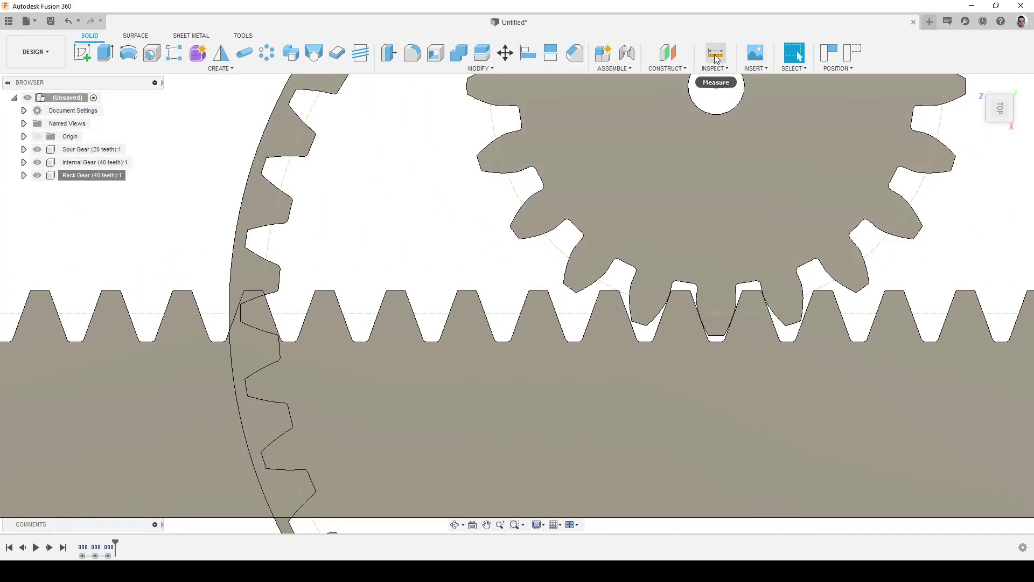
pyautogui.moveTo(821, 248); pyautogui.dragTo(719, 97)
pyautogui.click(721, 94)
pyautogui.click(855, 317)
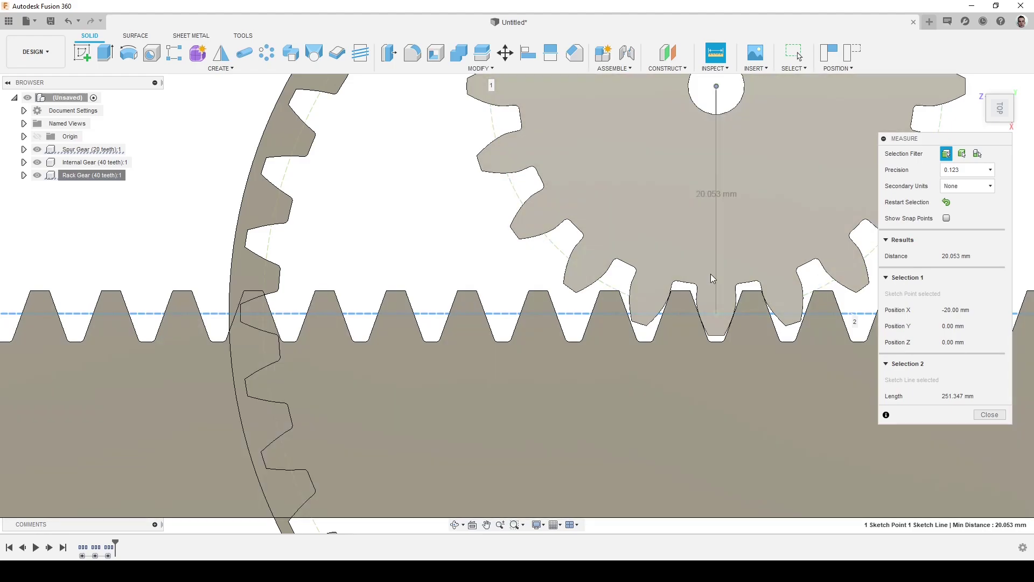
pyautogui.scroll(-3)
pyautogui.scroll(-3)
pyautogui.moveTo(730, 284); pyautogui.dragTo(676, 328)
pyautogui.scroll(-3)
pyautogui.middleClick(677, 329)
pyautogui.moveTo(677, 329); pyautogui.dragTo(628, 305)
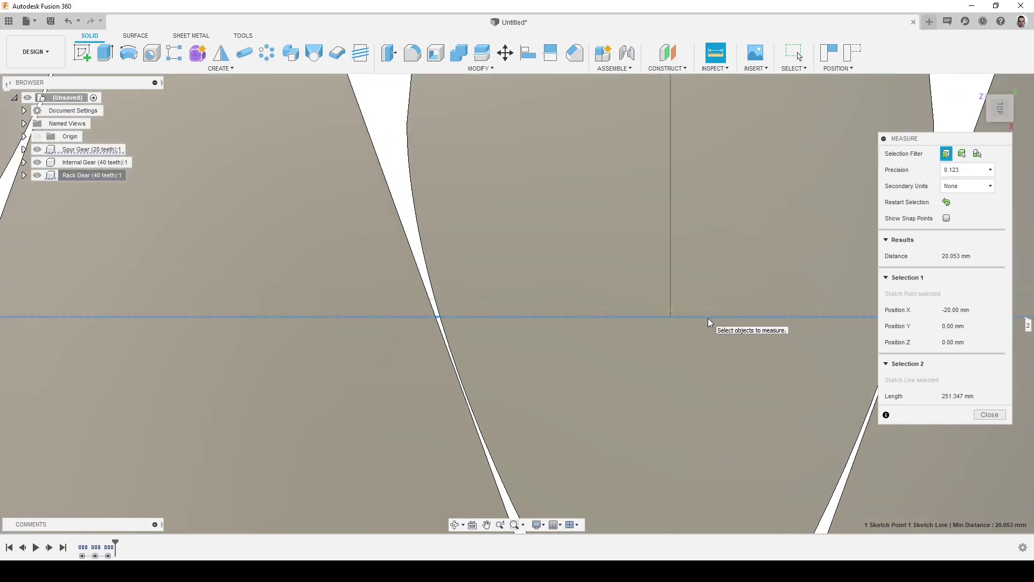
pyautogui.scroll(3)
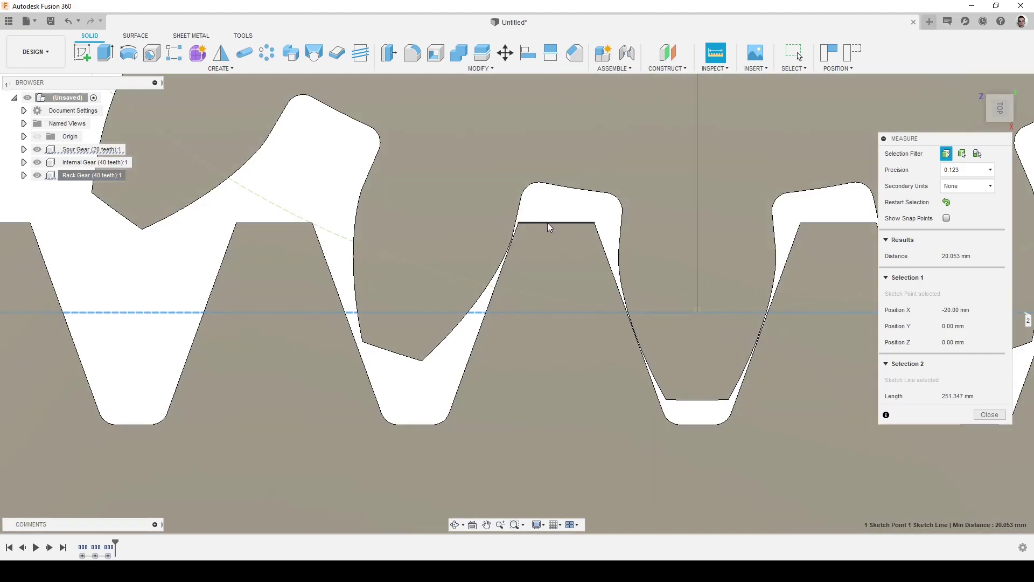
pyautogui.scroll(3)
pyautogui.scroll(3)
# Step: Orbit the three-gear assembly to an isometric view and show the Create tools list
pyautogui.click(986, 408)
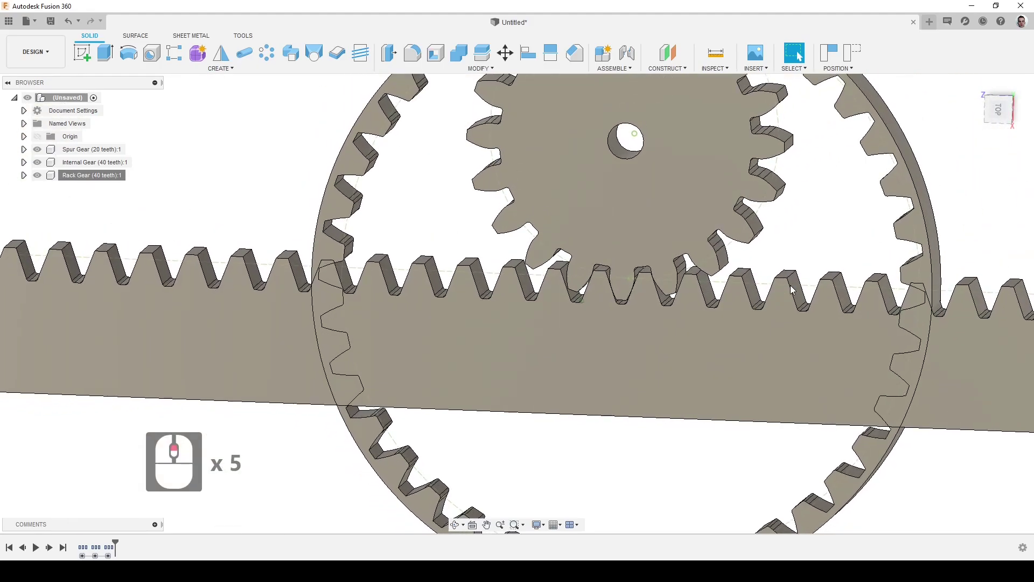
pyautogui.middleClick(794, 289)
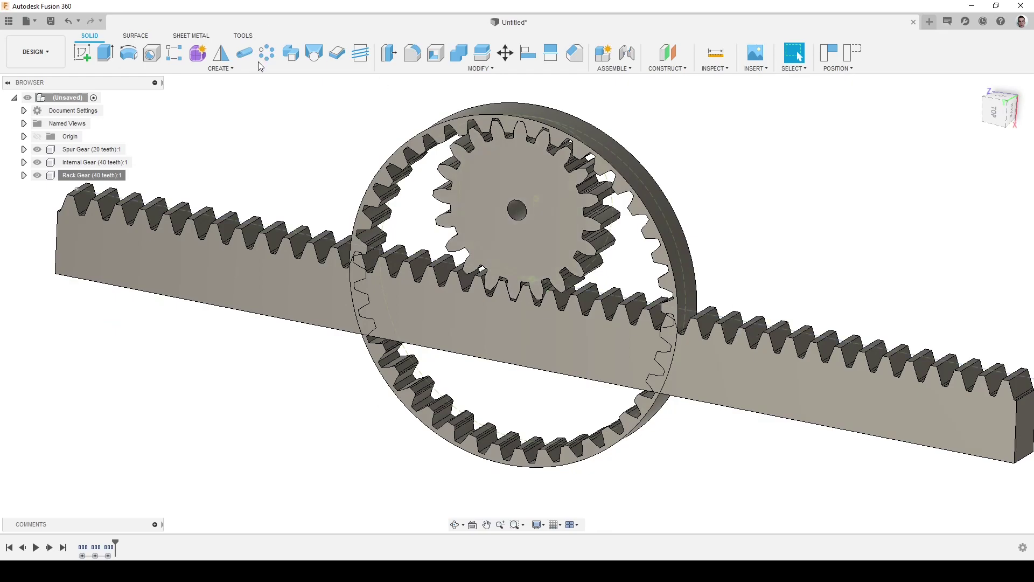
pyautogui.moveTo(210, 72); pyautogui.dragTo(235, 125)
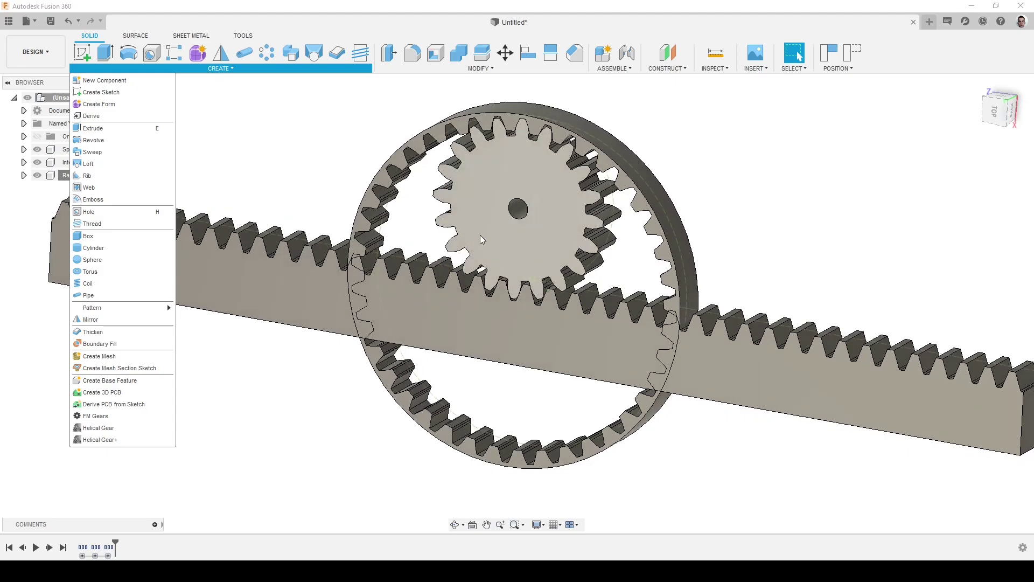